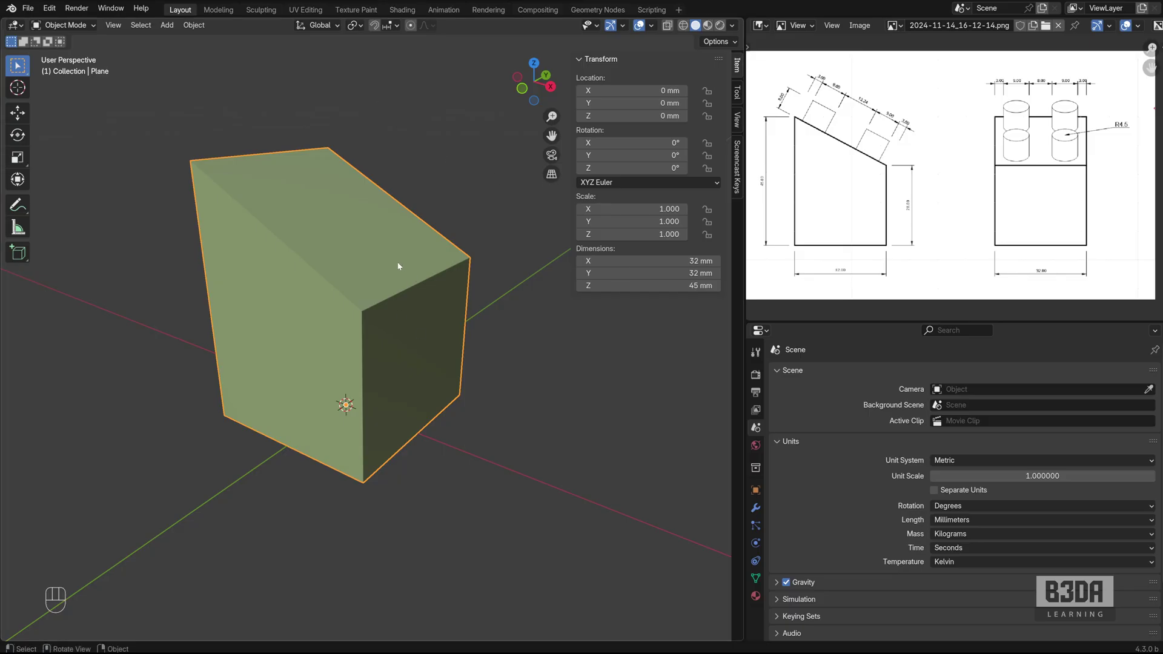
Shrink the reference image panel so the Scene units settings show beside the block
click(390, 277)
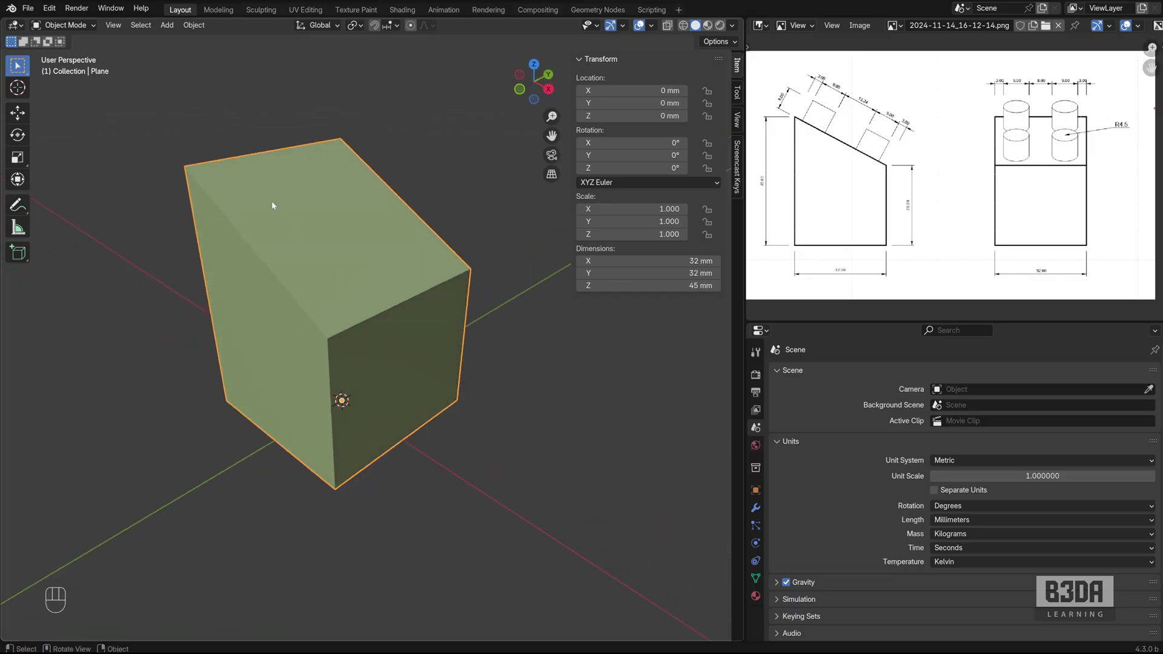
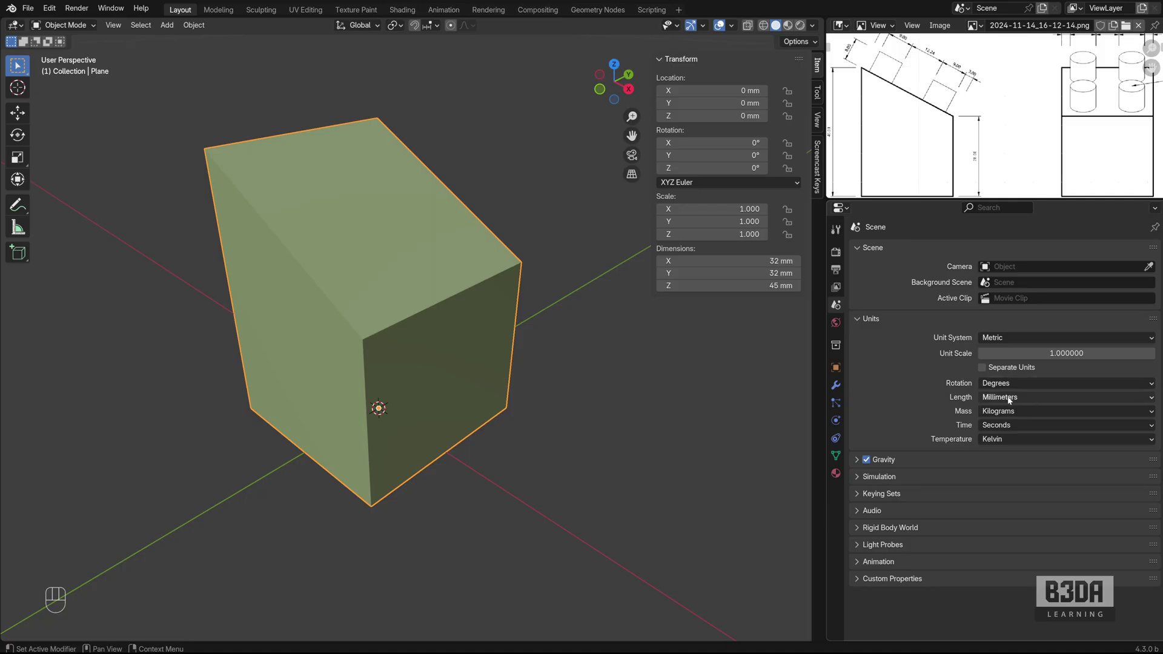
Measure the block's left vertical edge with the ruler, corner to corner, reading 45 mm
key(ctrl+alt+o)
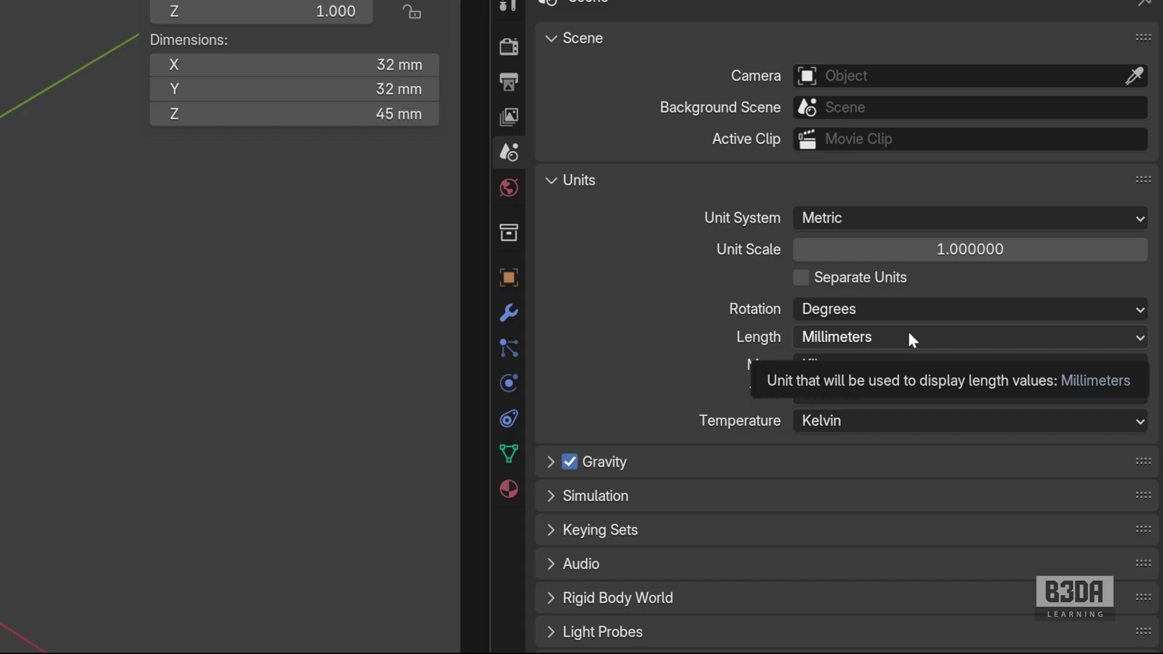
key(ctrl+alt+o)
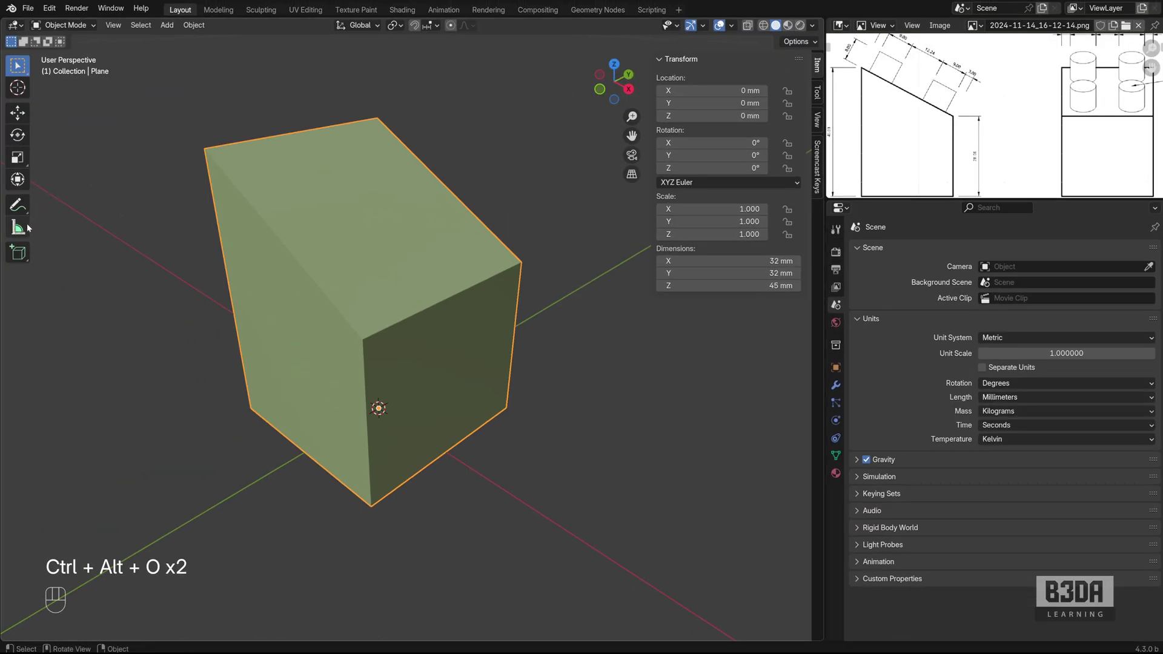
drag(25, 226, 28, 226)
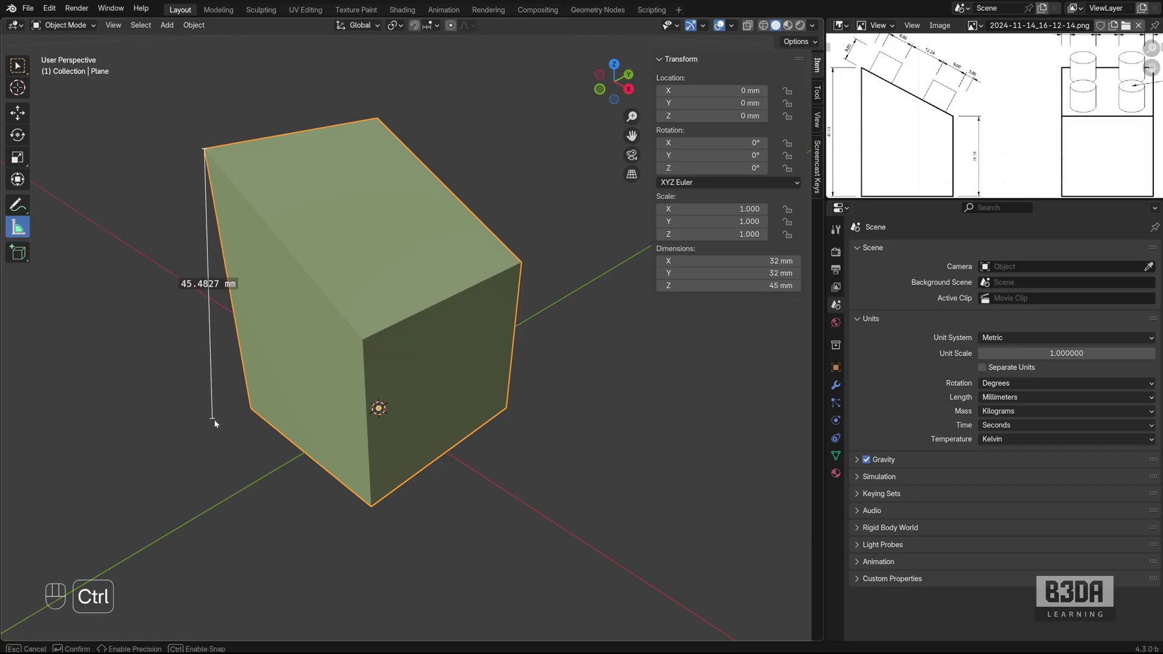
drag(377, 510, 392, 497)
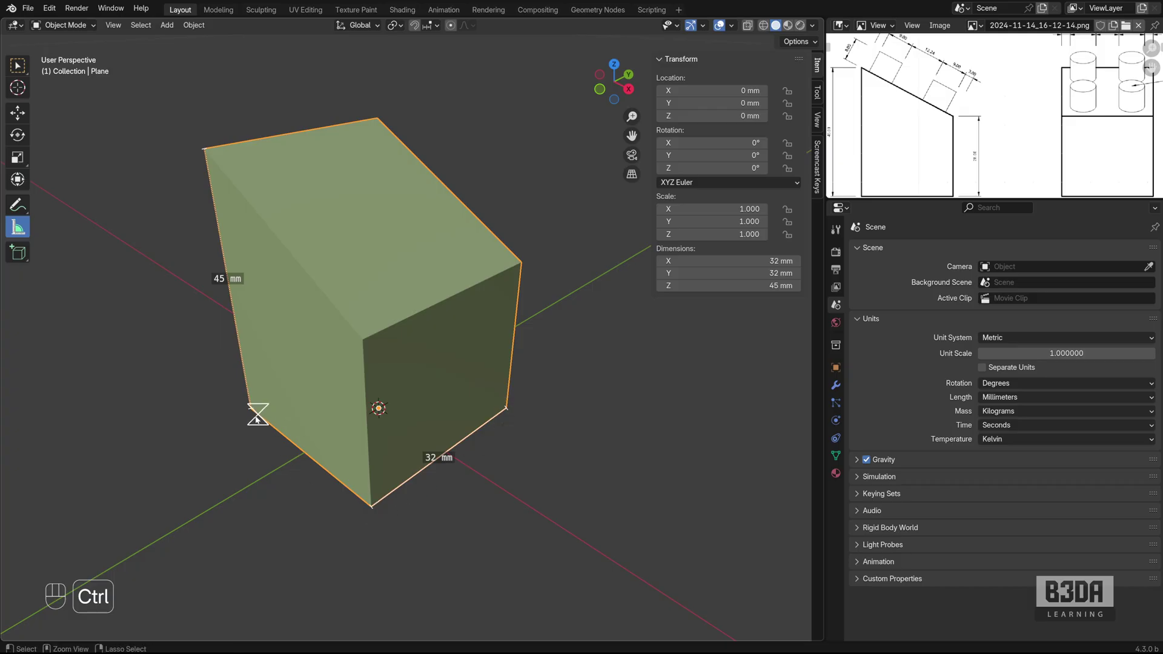
drag(262, 418, 274, 430)
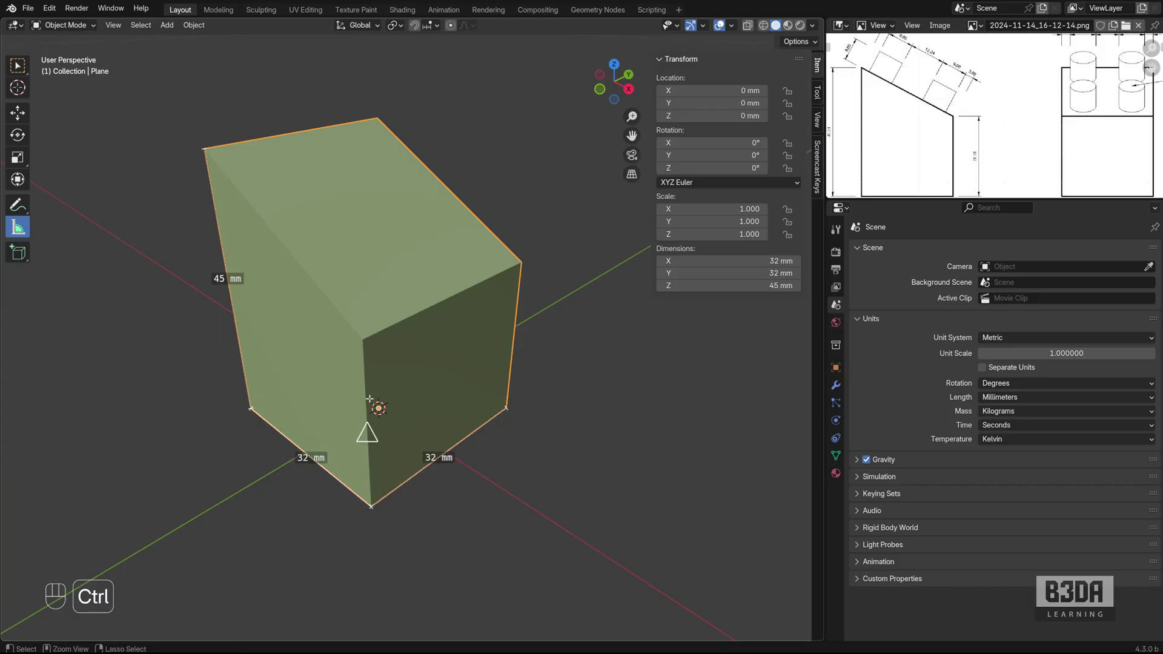
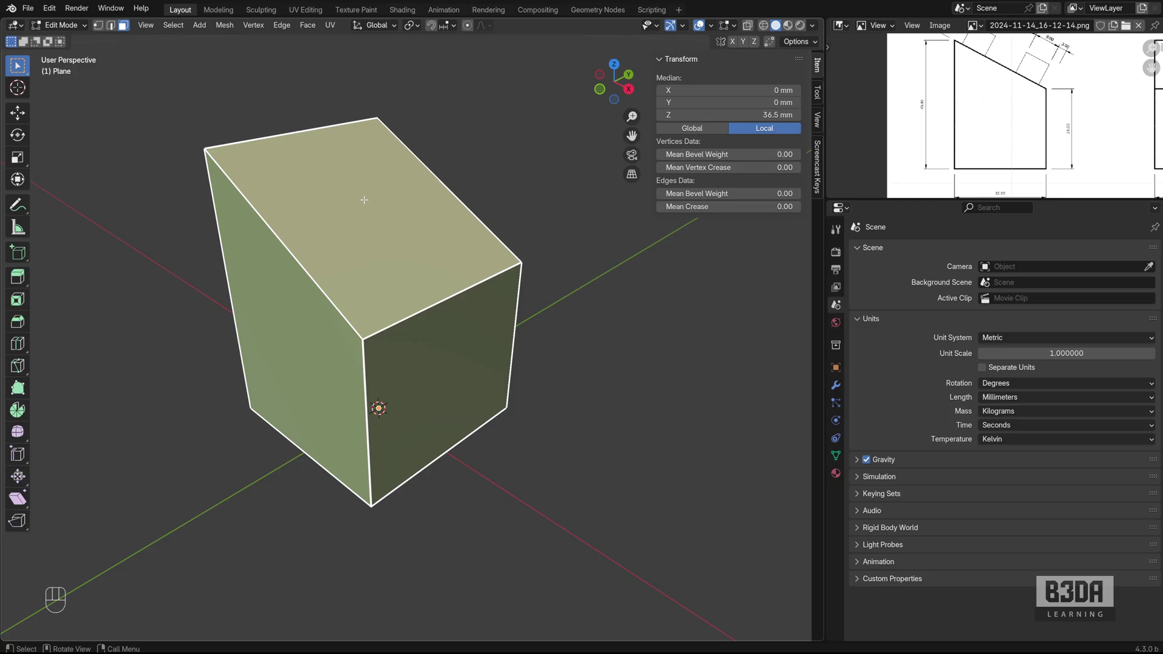
Orbit the view around the block to reach its top face
drag(398, 26, 386, 189)
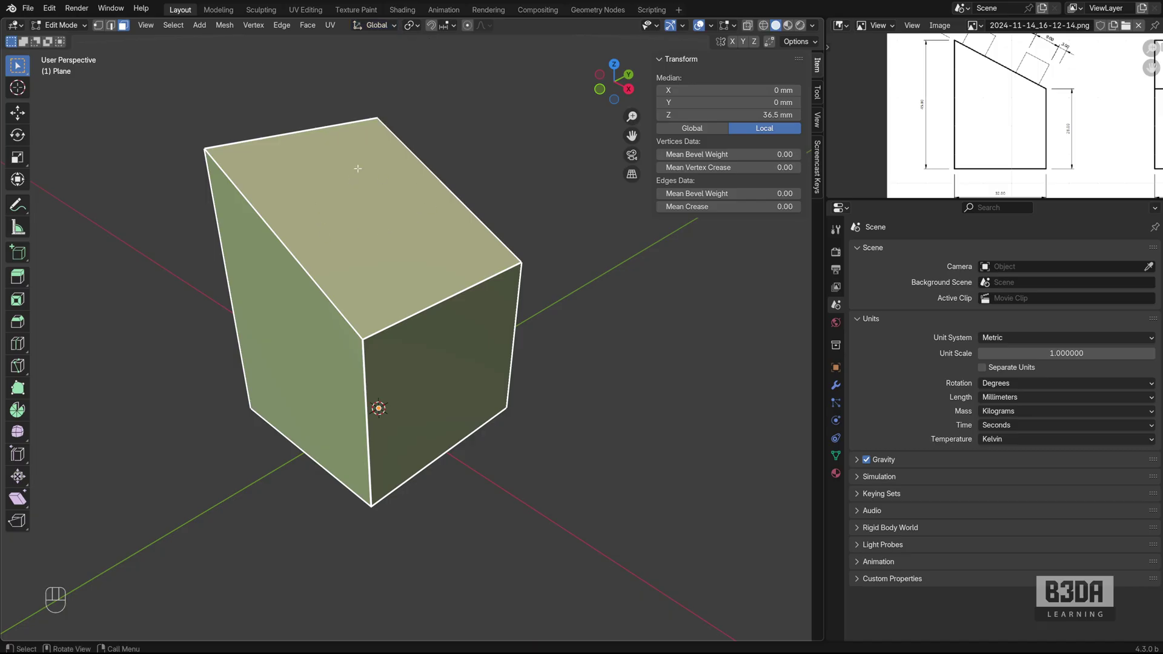
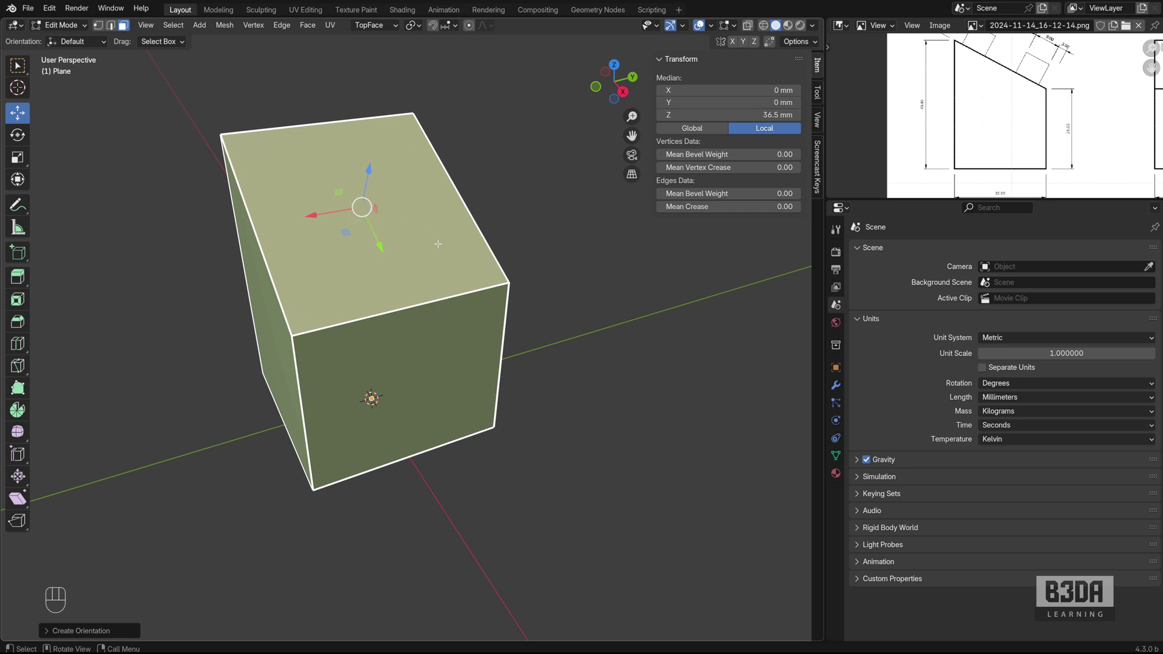
Snap the 3D cursor to the selected top face and align the view squarely onto it
key(shift+s)
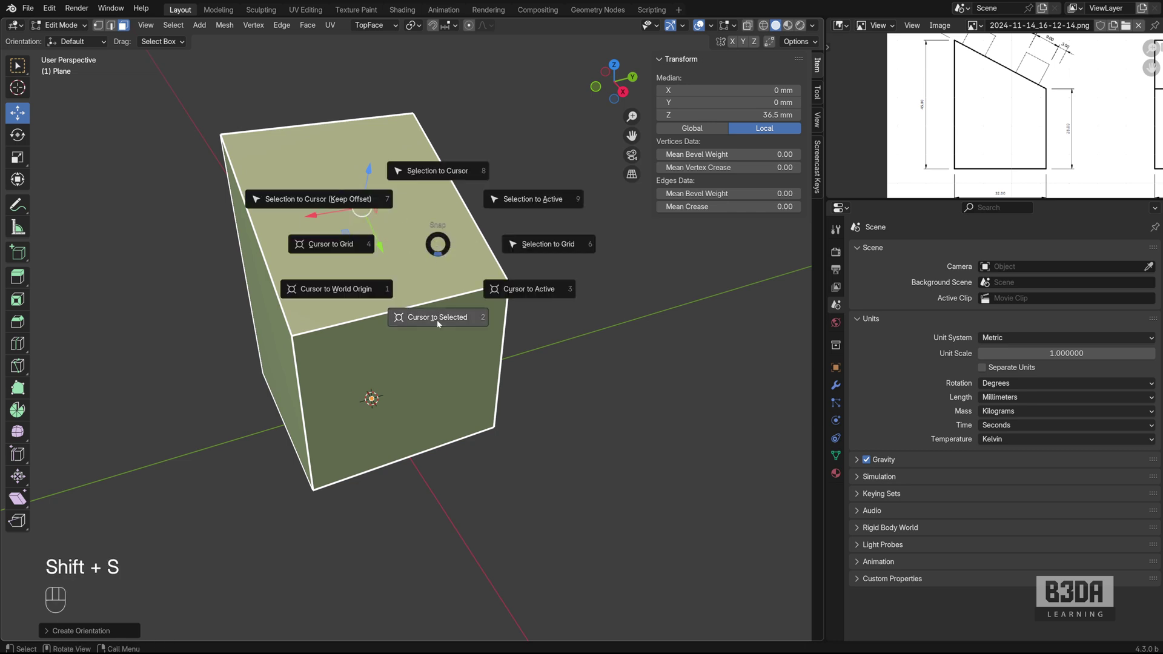
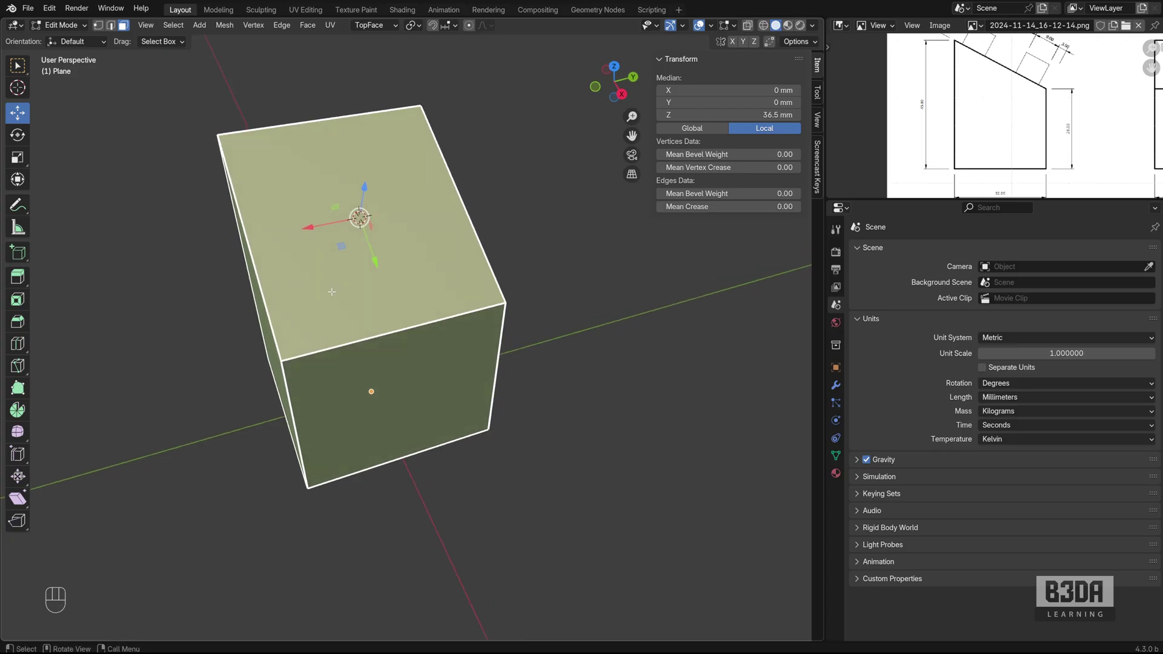
key(KP_7)
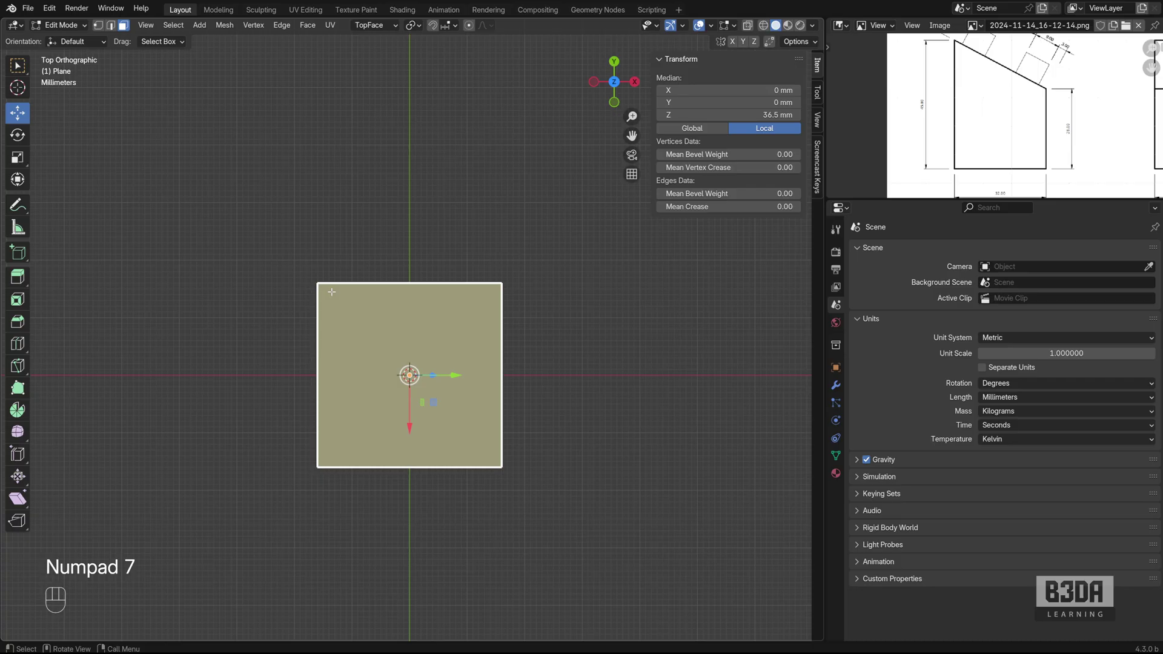
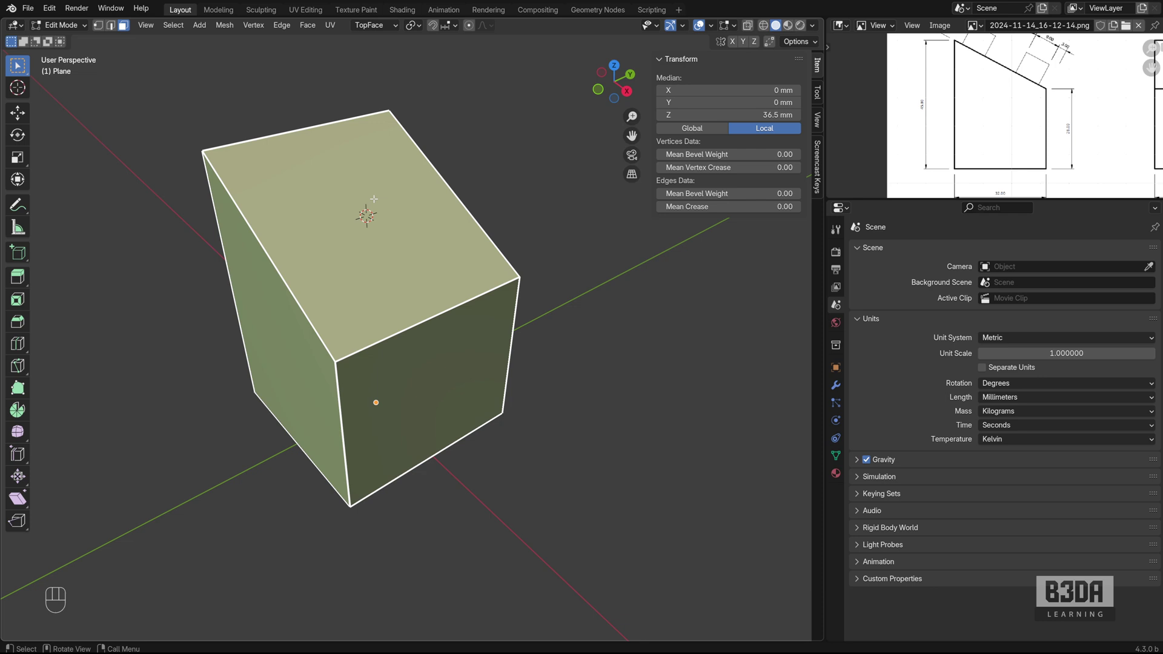
key(shift+KP_7)
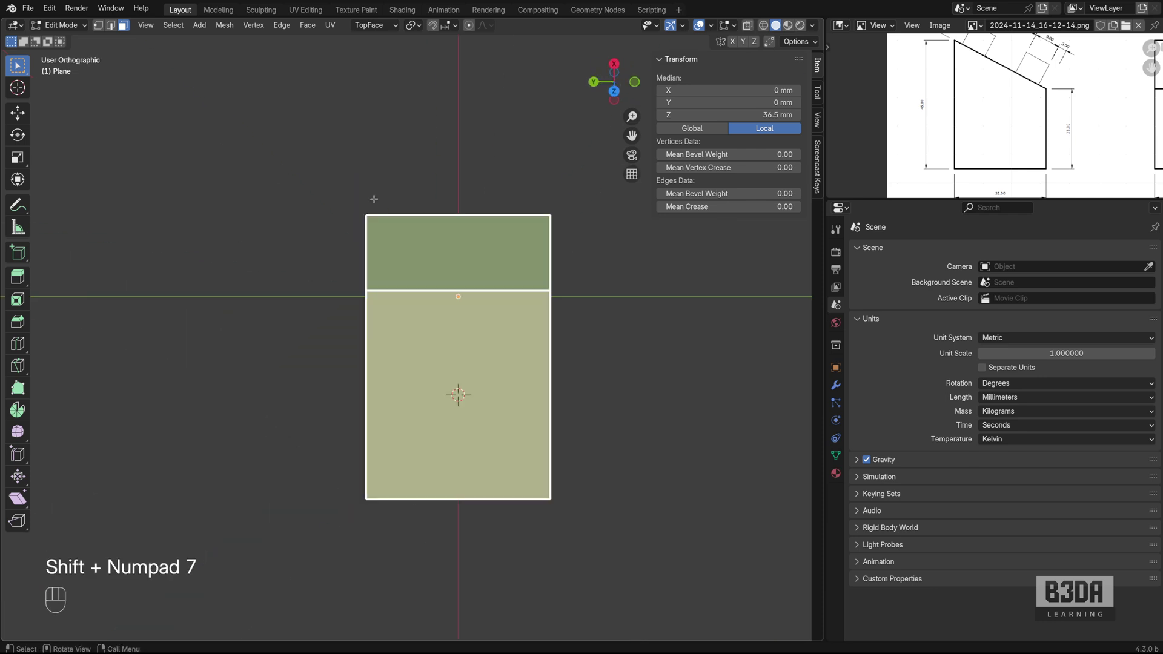
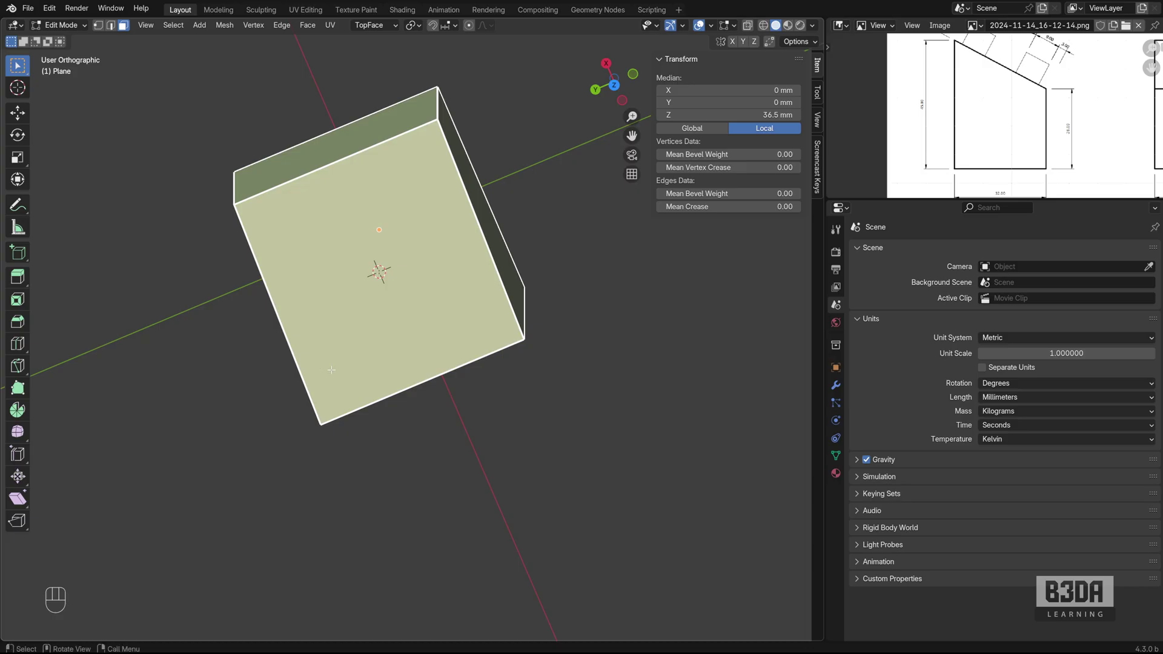
key(shift+KP_7)
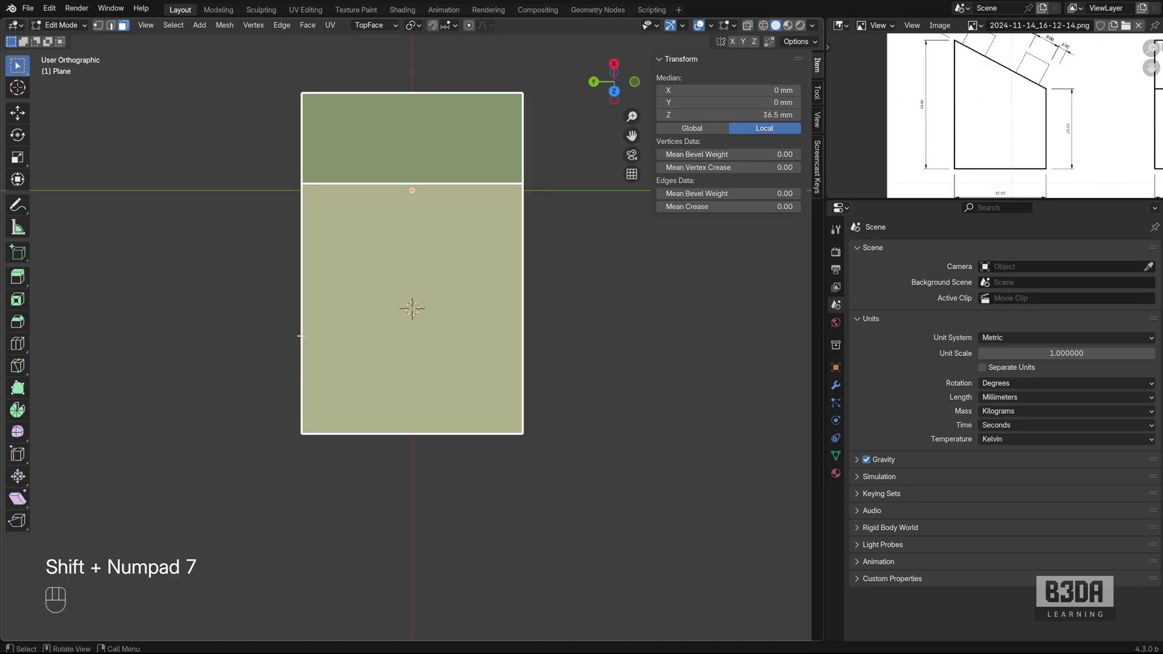
Add a mesh circle of radius 4.5 mm at the cursor on the block's top face
drag(72, 26, 67, 42)
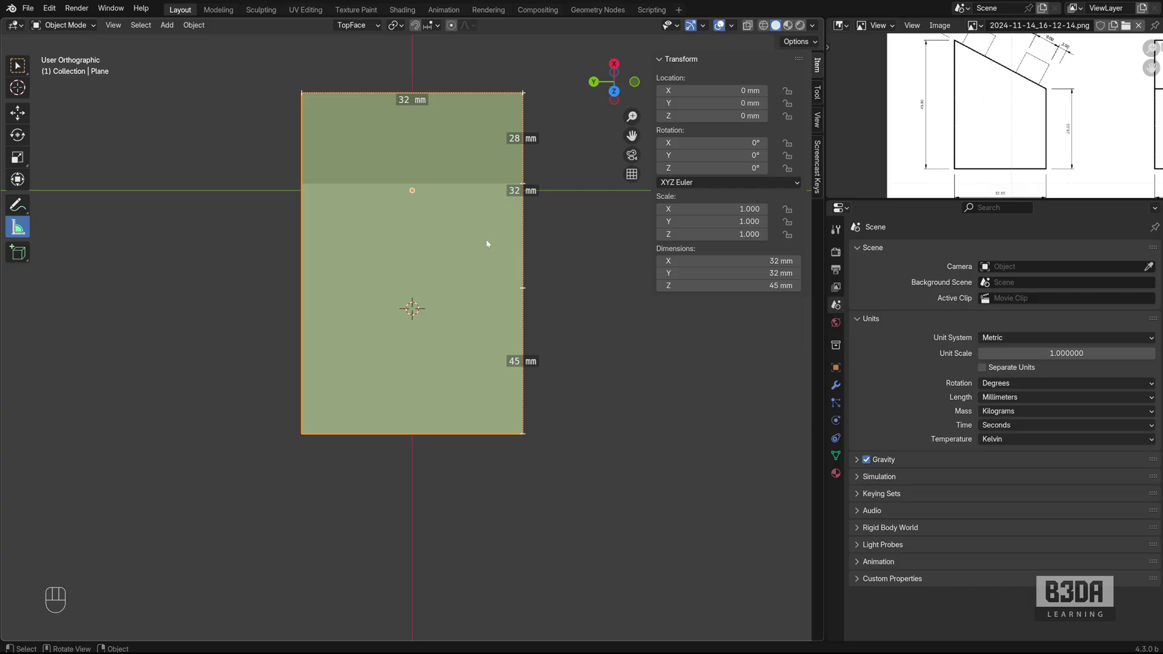
key(shift+a)
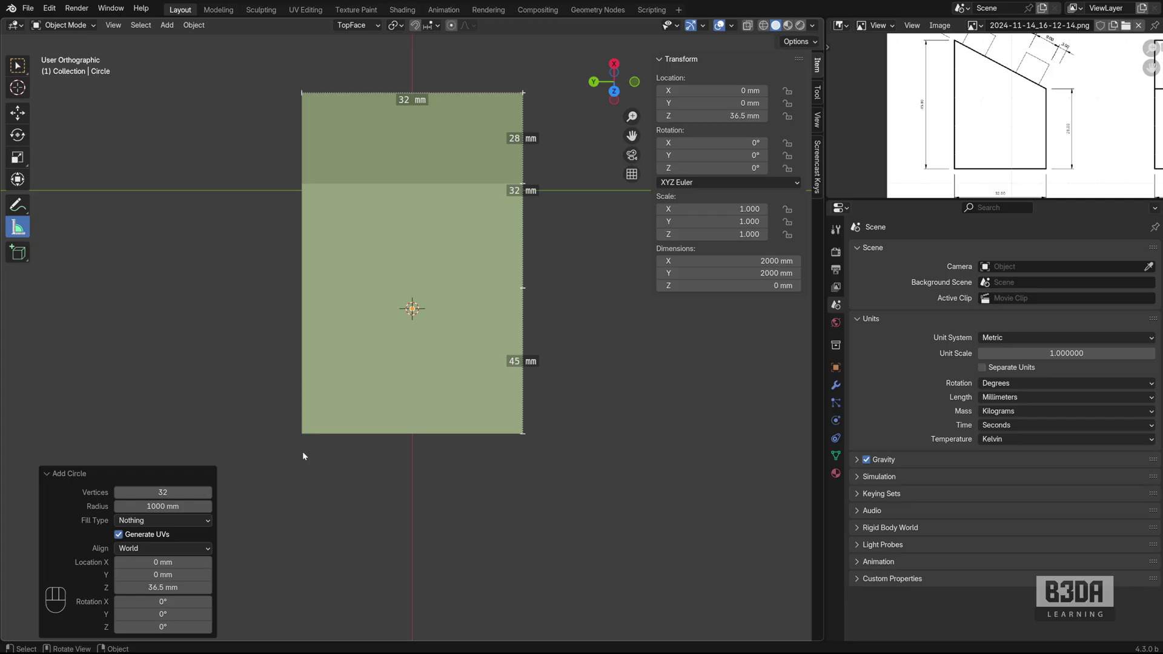
key(ctrl+alt+o)
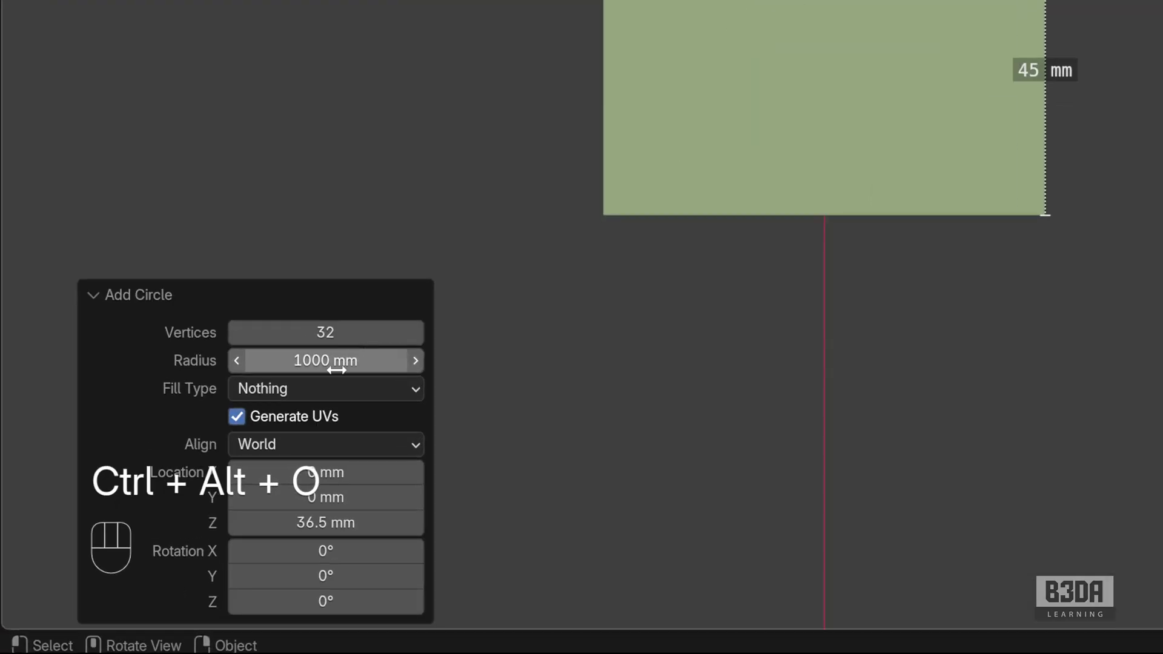
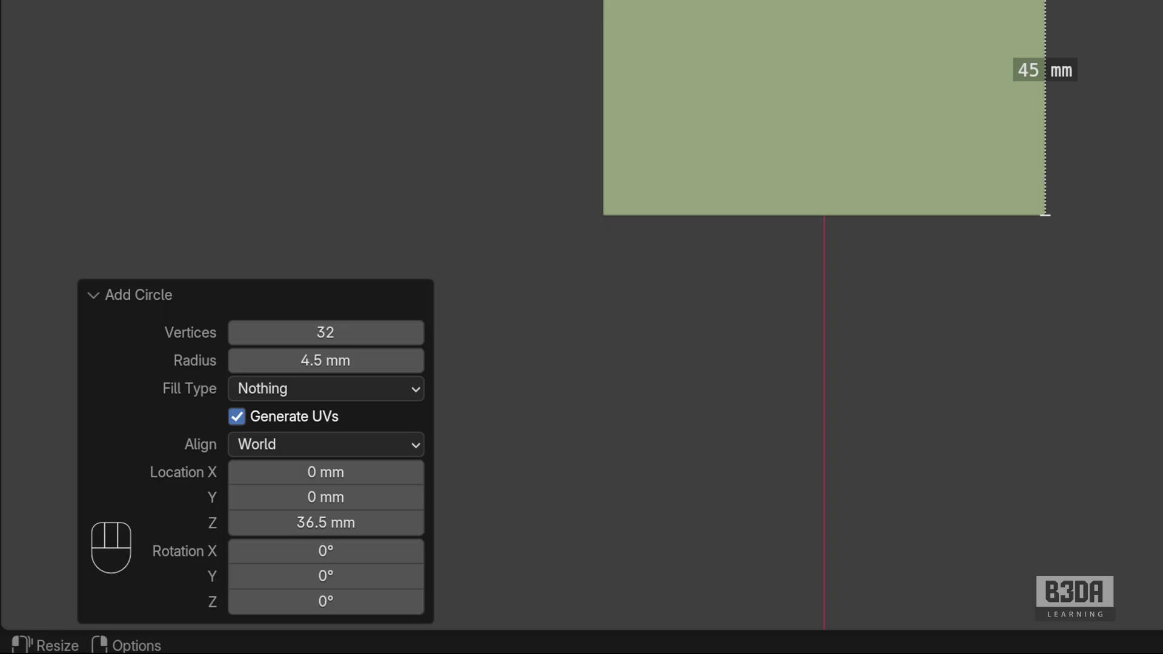
key(ctrl+alt+o)
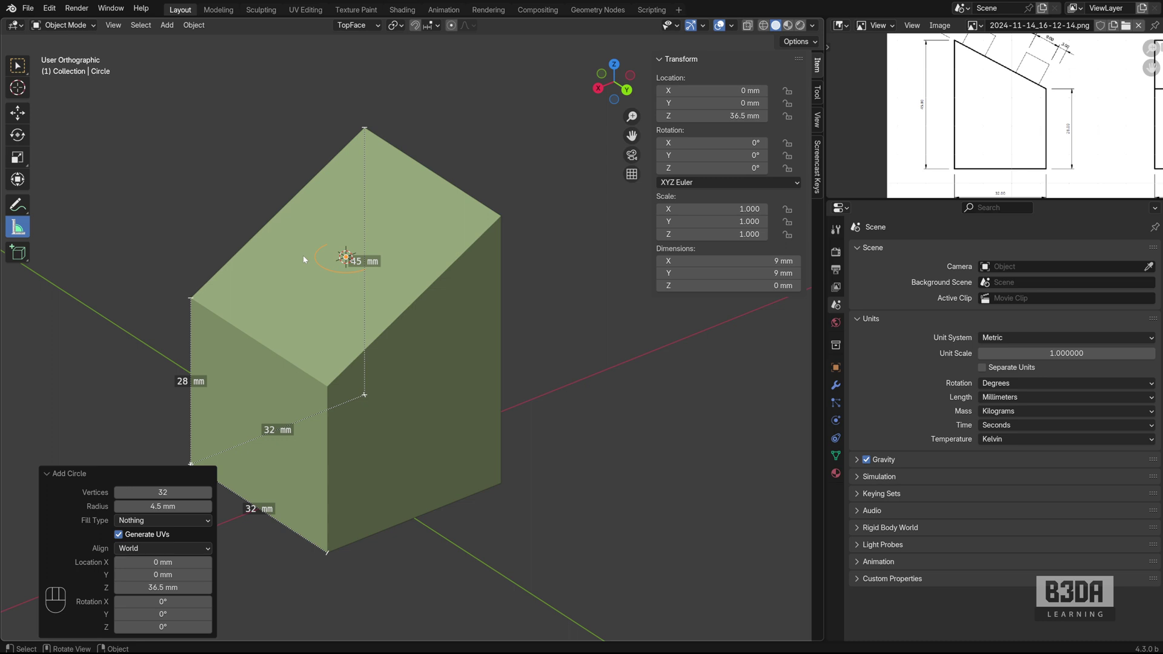
Replace the circle with a new 9 mm circle added while viewing straight down onto the slanted face
key(x)
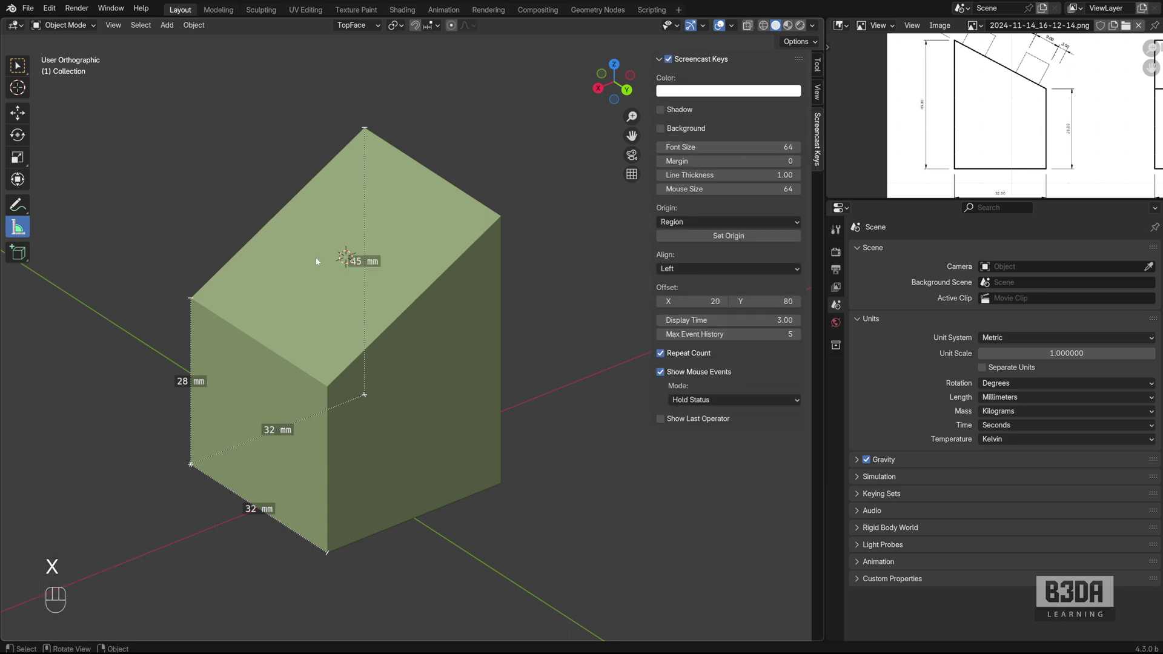
click(437, 251)
key(Tab)
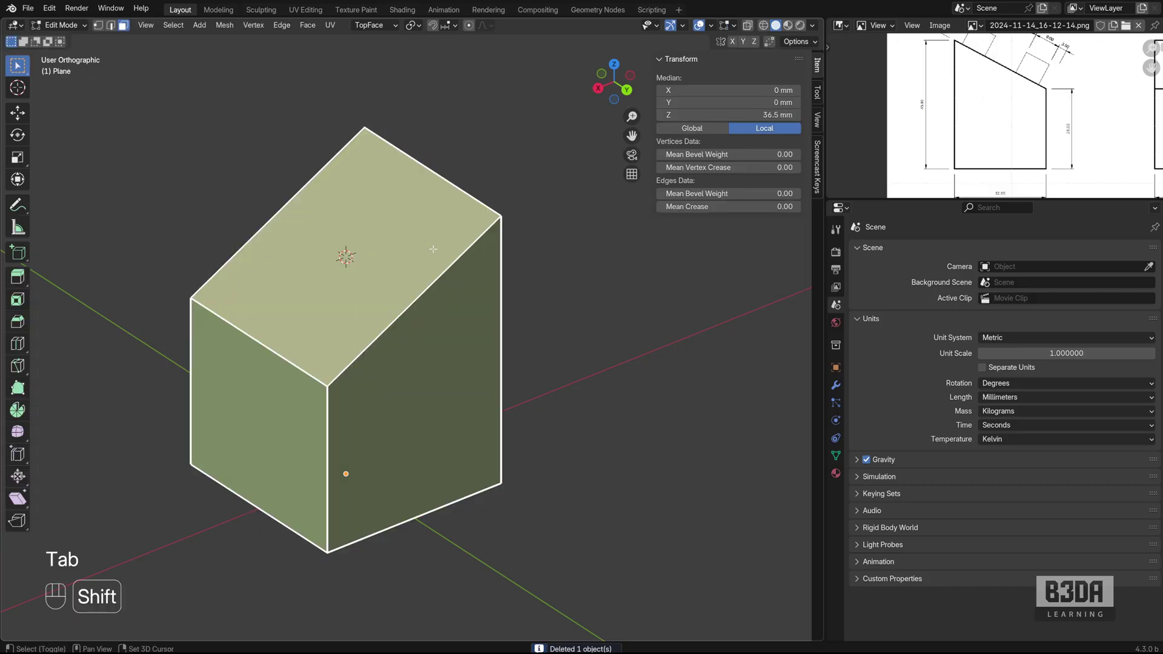
key(shift+KP_7)
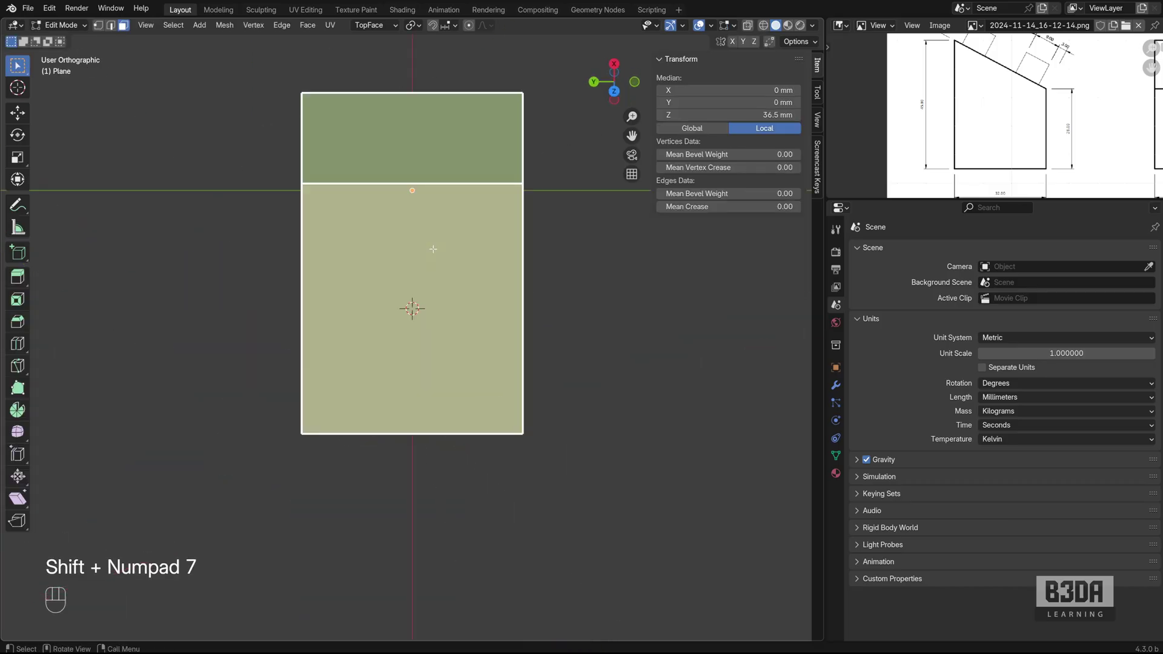
key(Tab)
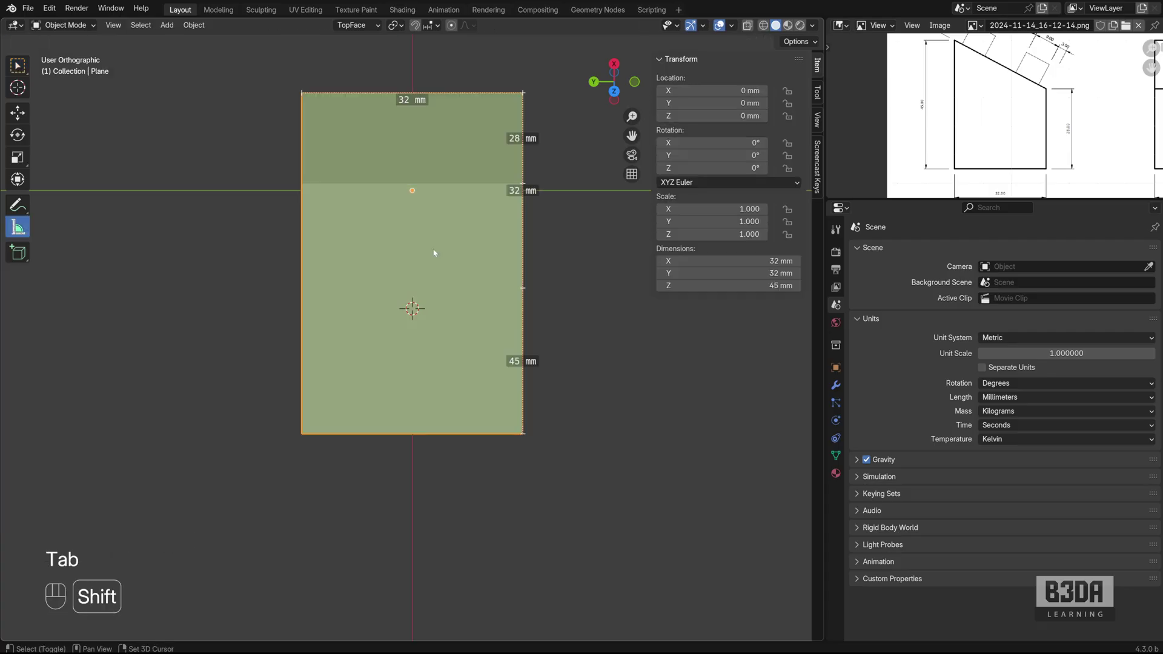
key(shift+a)
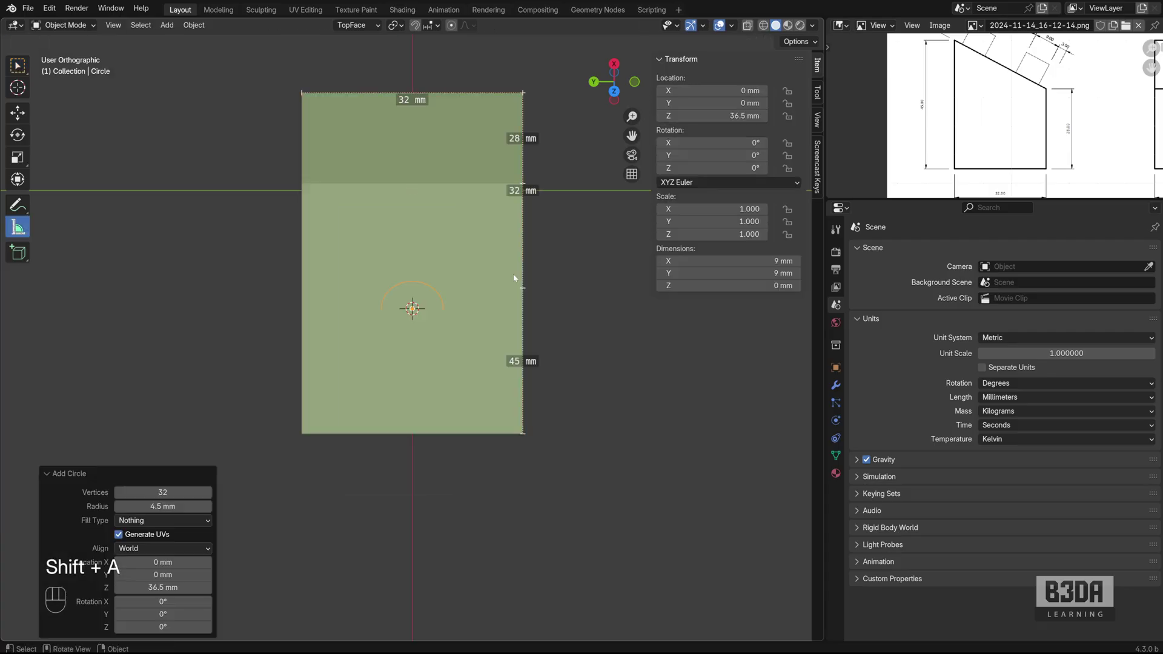
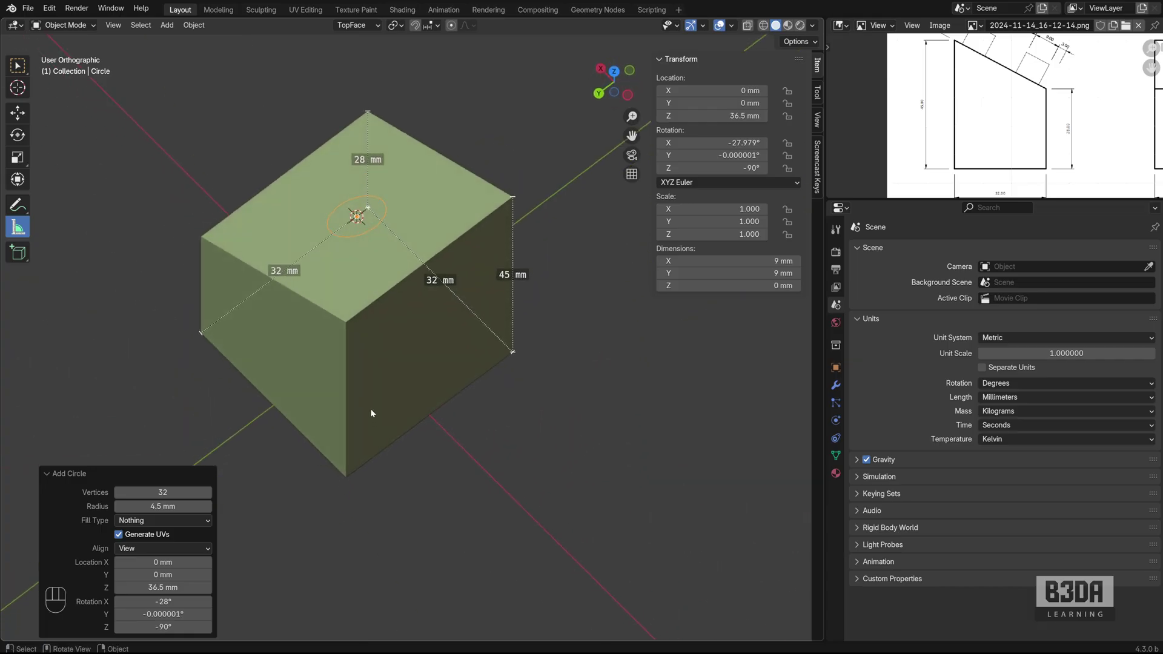
drag(301, 407, 360, 411)
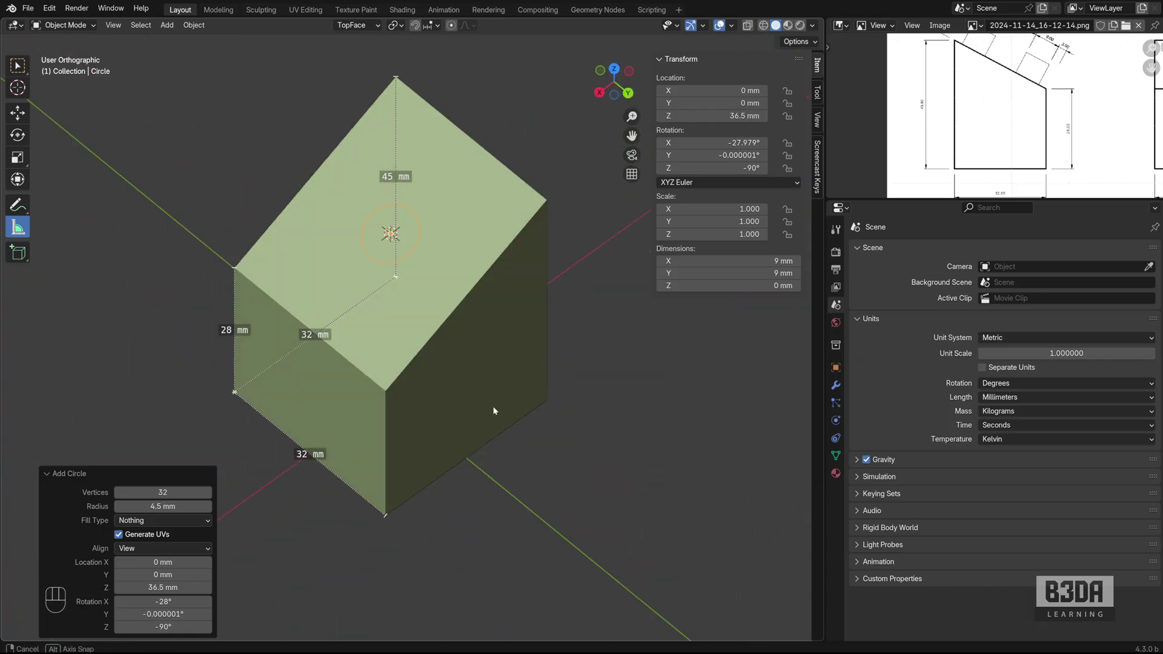
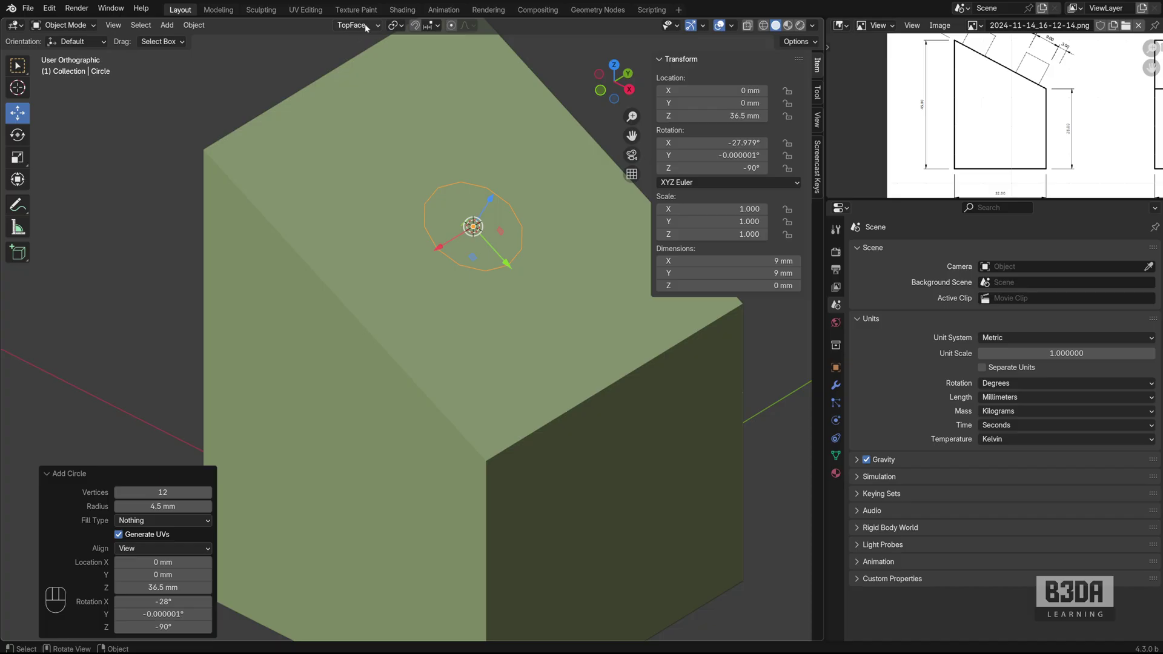
Slide the circle a short distance along one TopFace gizmo axis across the slanted face
drag(373, 25, 491, 123)
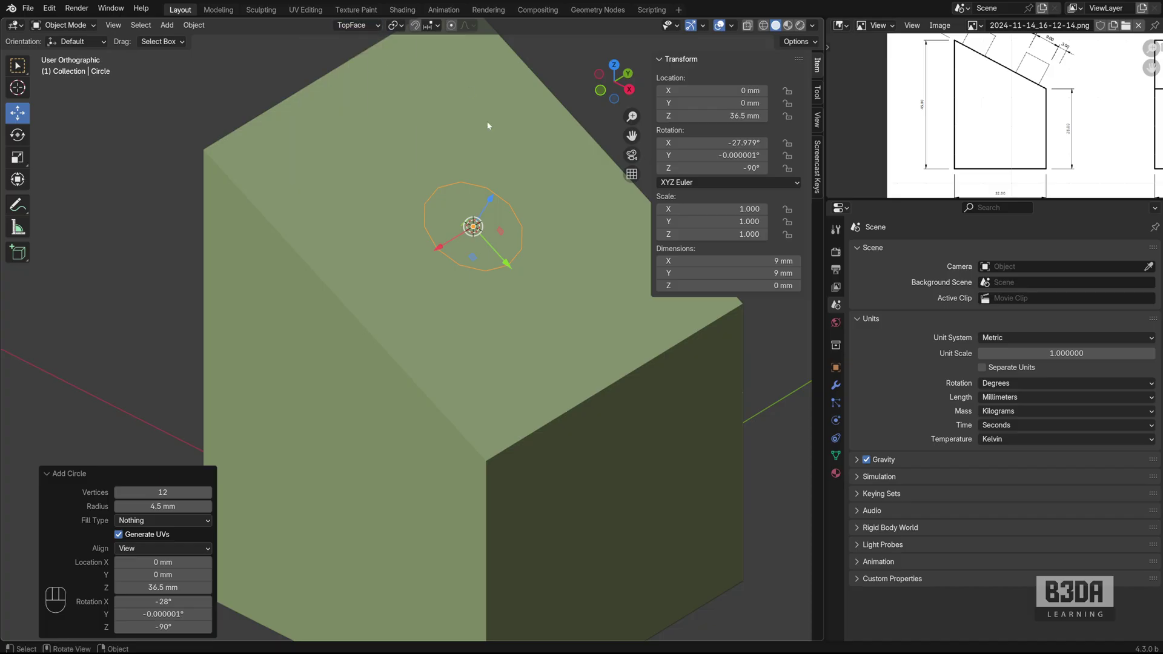
click(508, 264)
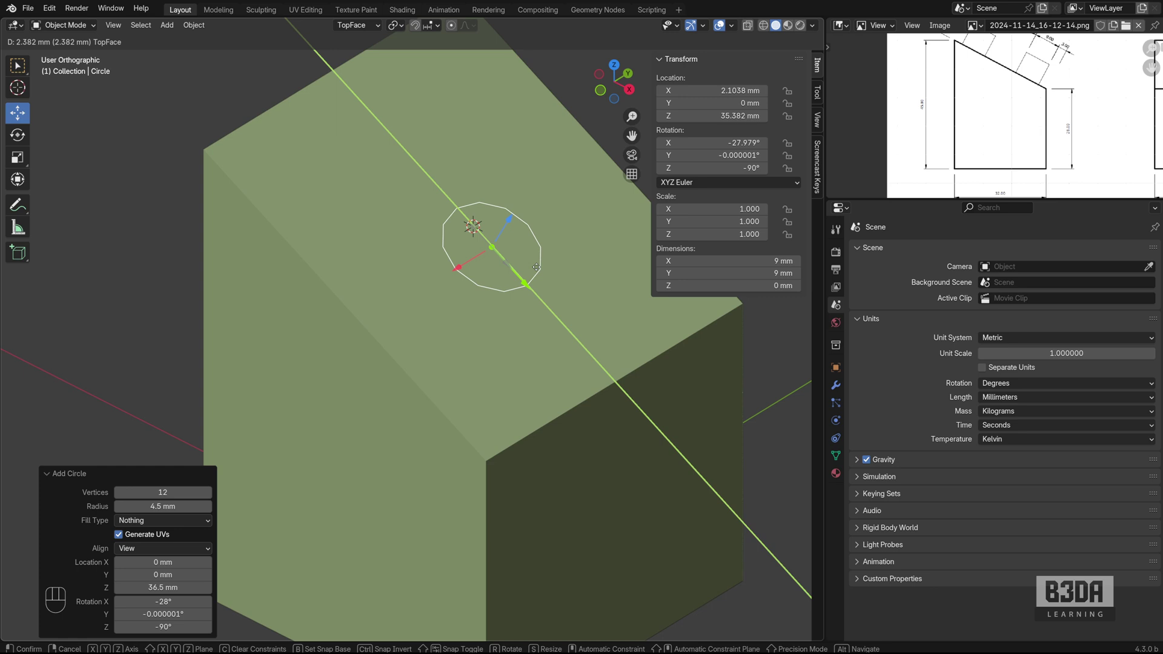
click(430, 239)
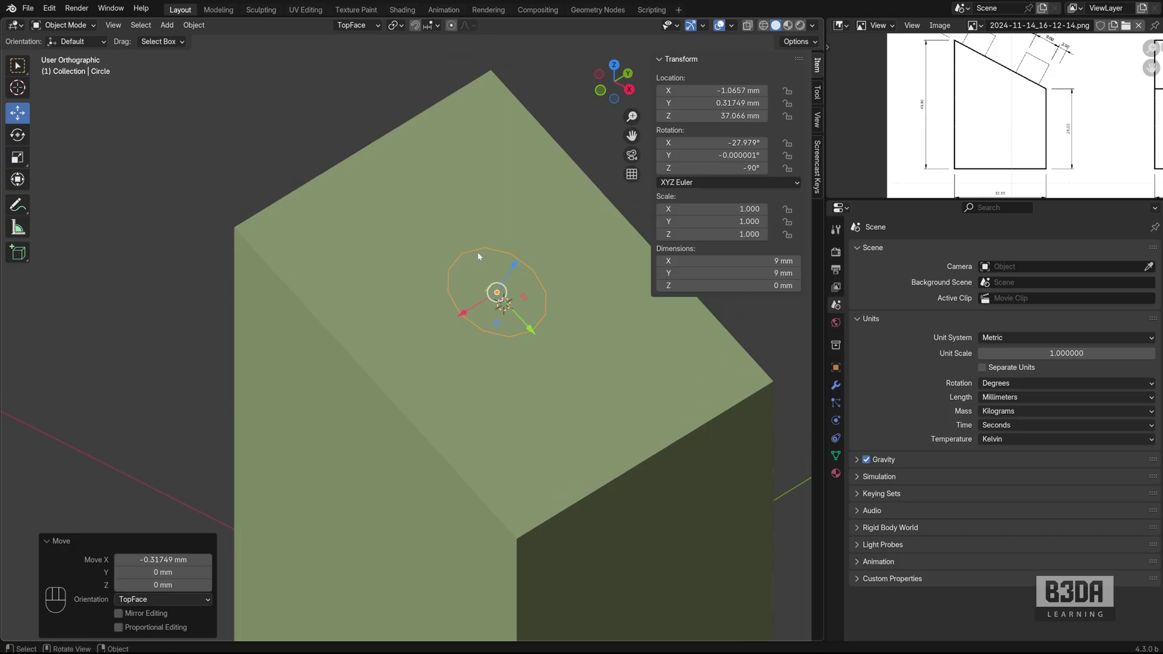
Move the circle about 12 mm along the TopFace Y axis toward the face's upper edge
key(g)
key(b)
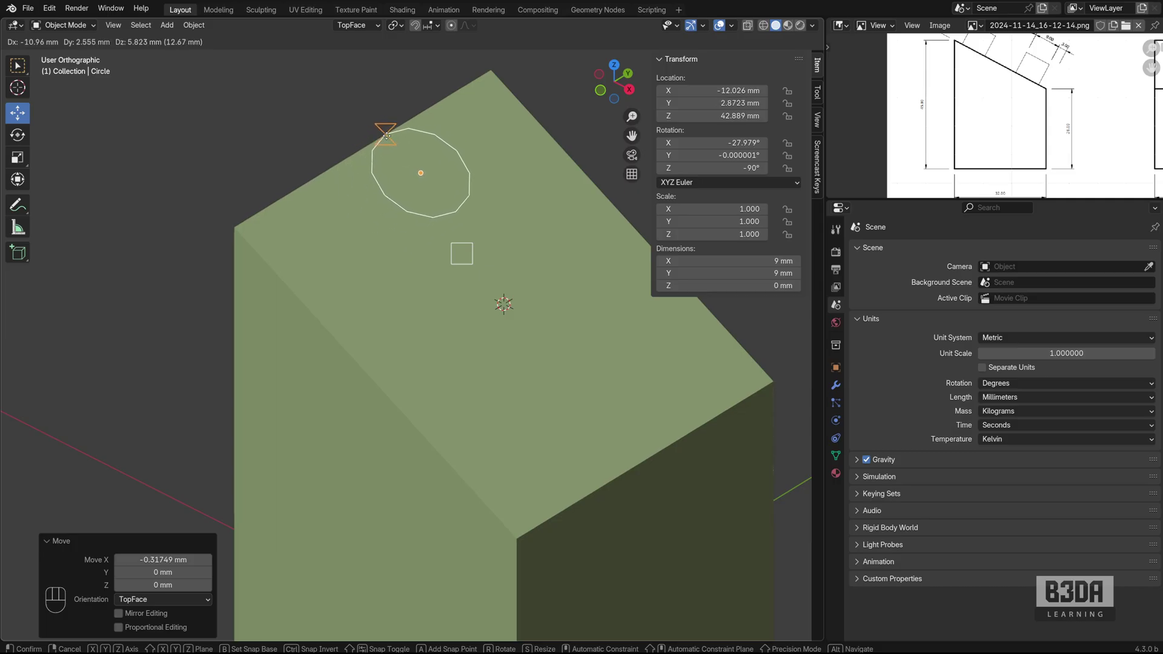
key(x)
key(y)
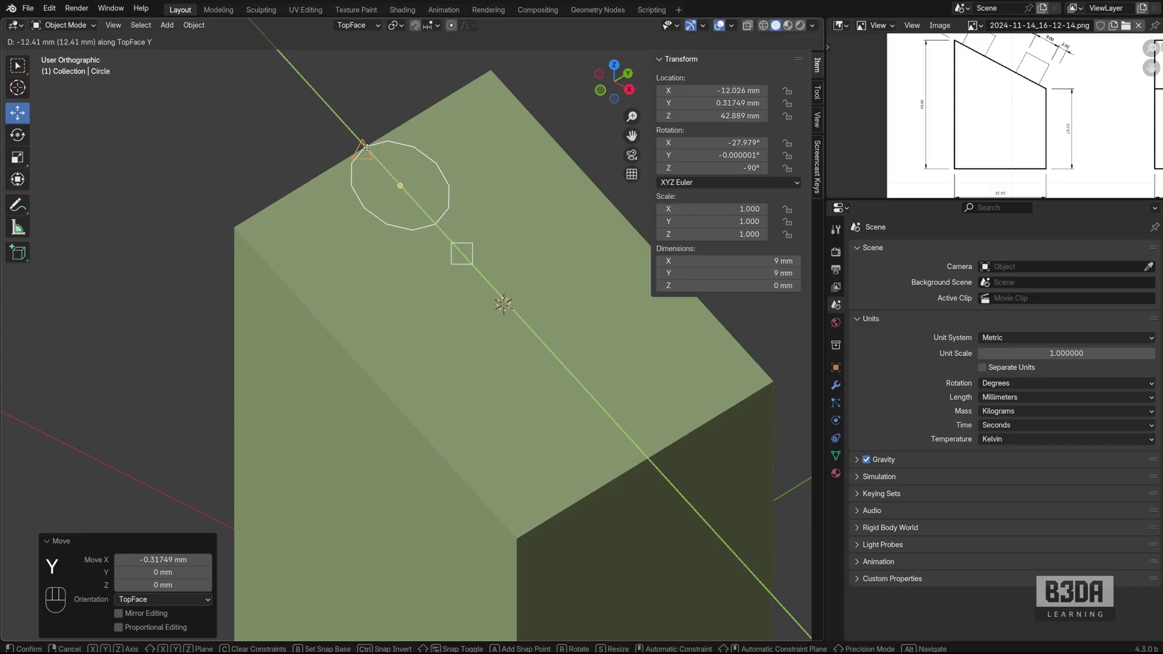
click(389, 136)
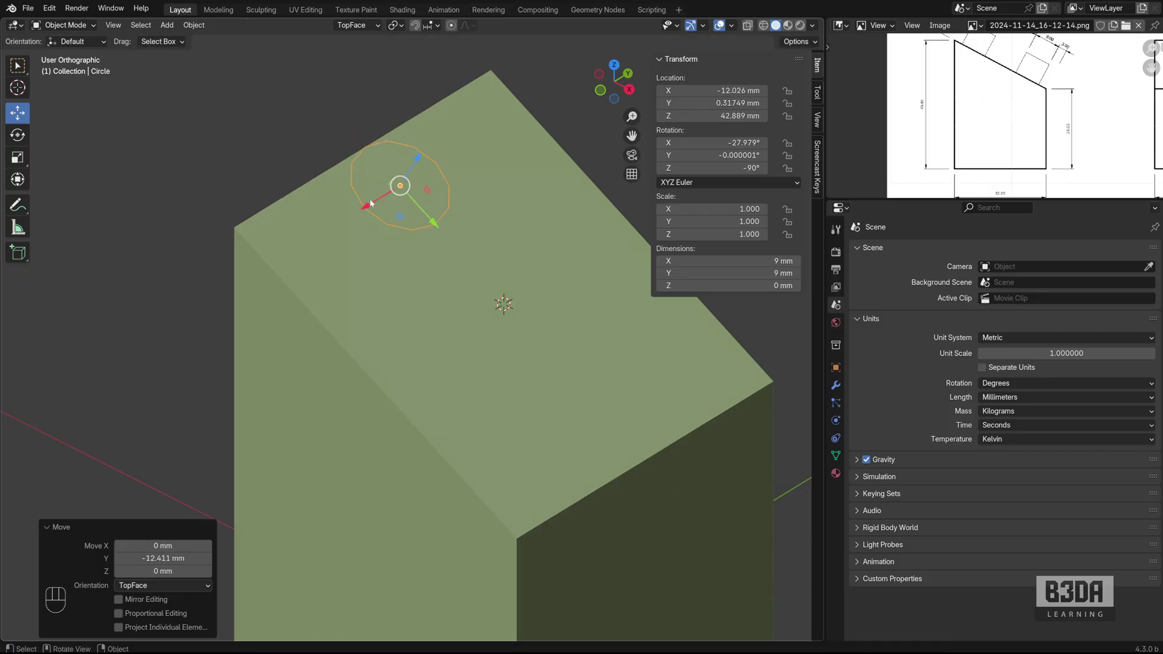
Move the circle about 12 mm along the TopFace X axis to sit near the face's corner
key(g)
key(b)
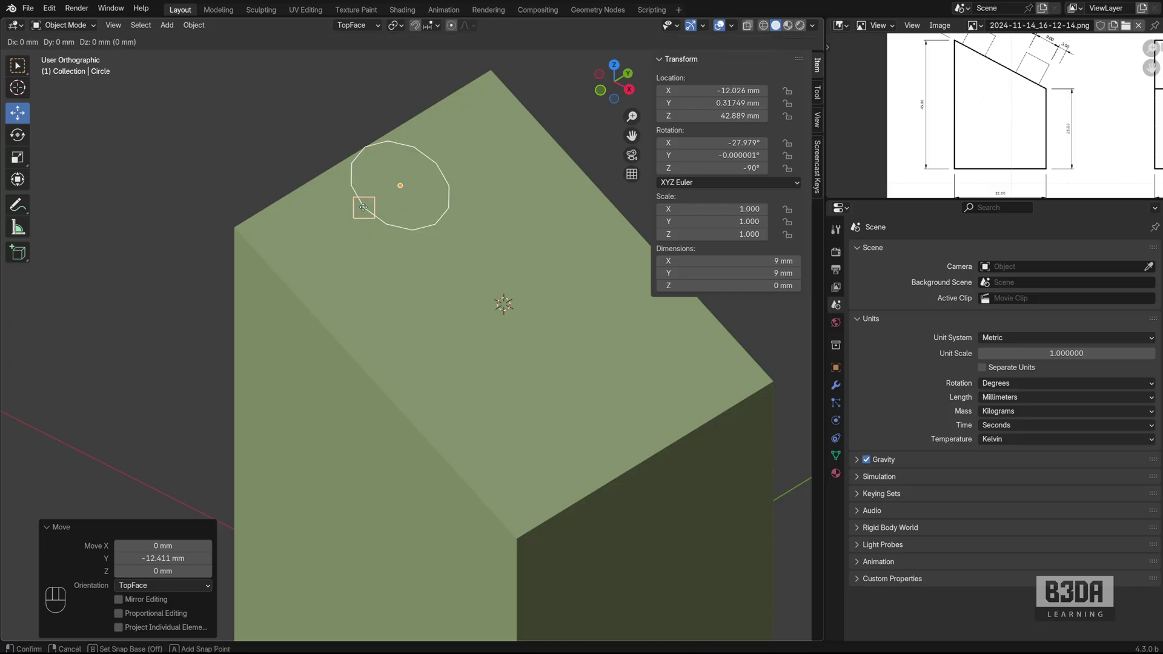
key(x)
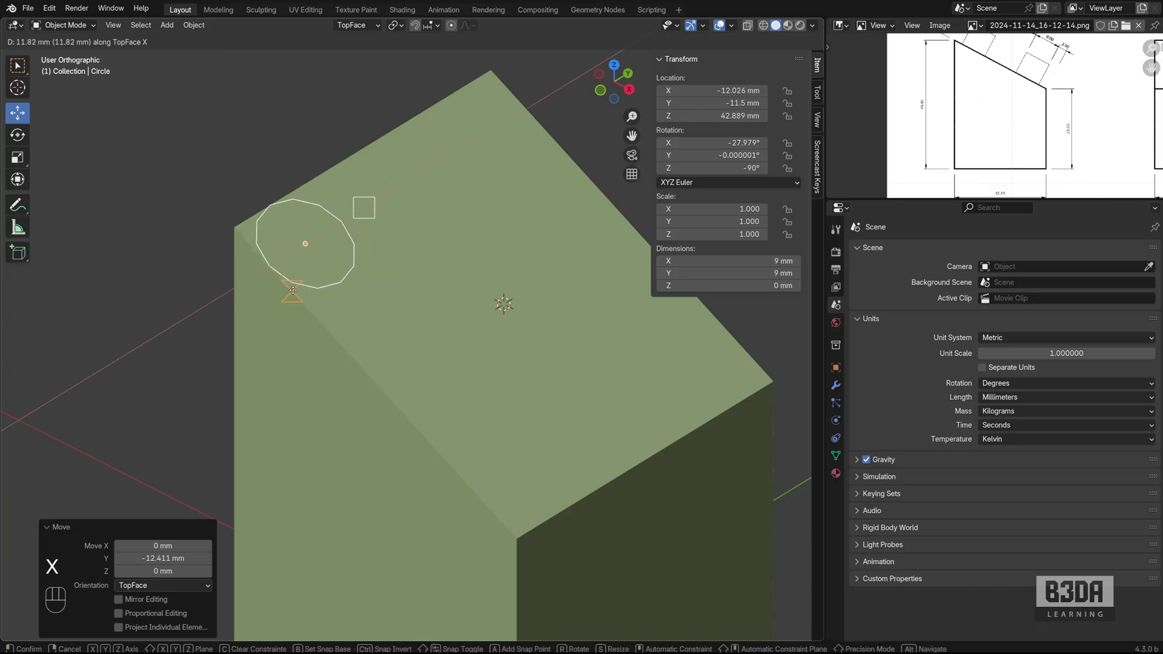
click(298, 293)
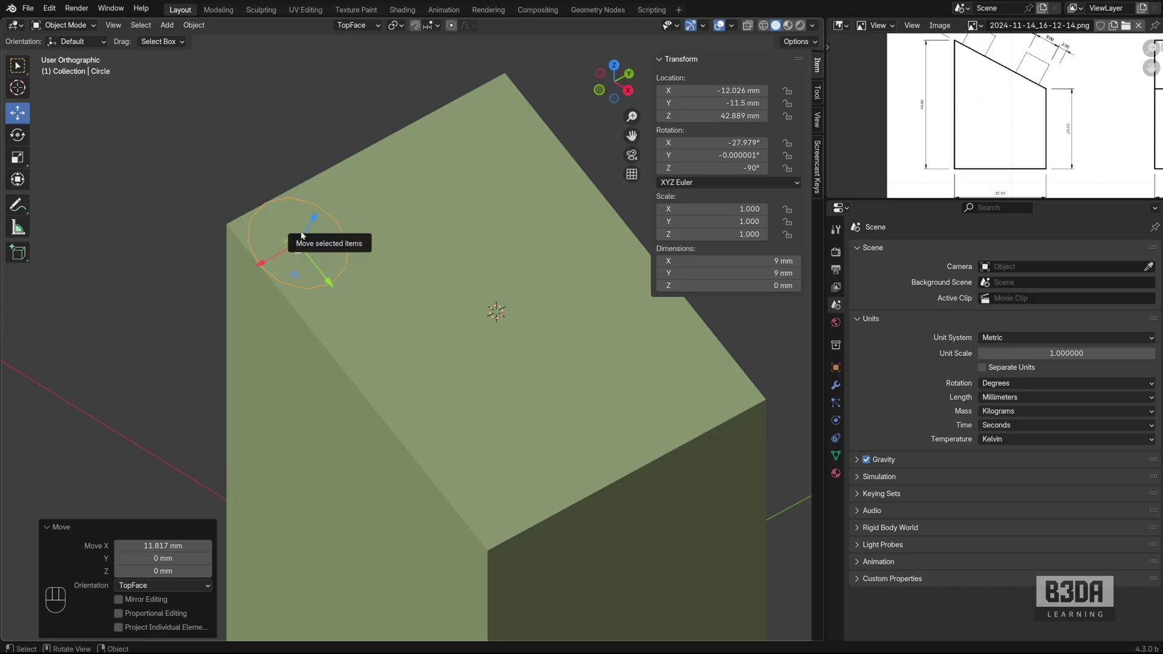
Fill the circle and extrude it 8 mm along its normal into a 9 × 9 × 8 mm cylinder
key(Tab)
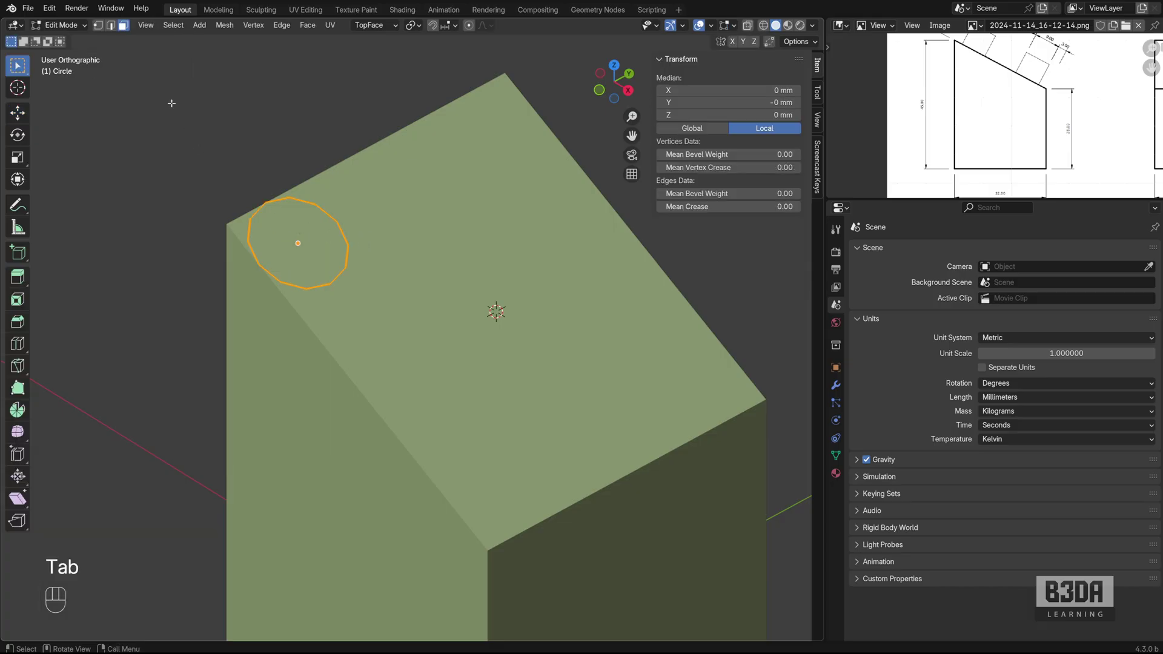
click(102, 26)
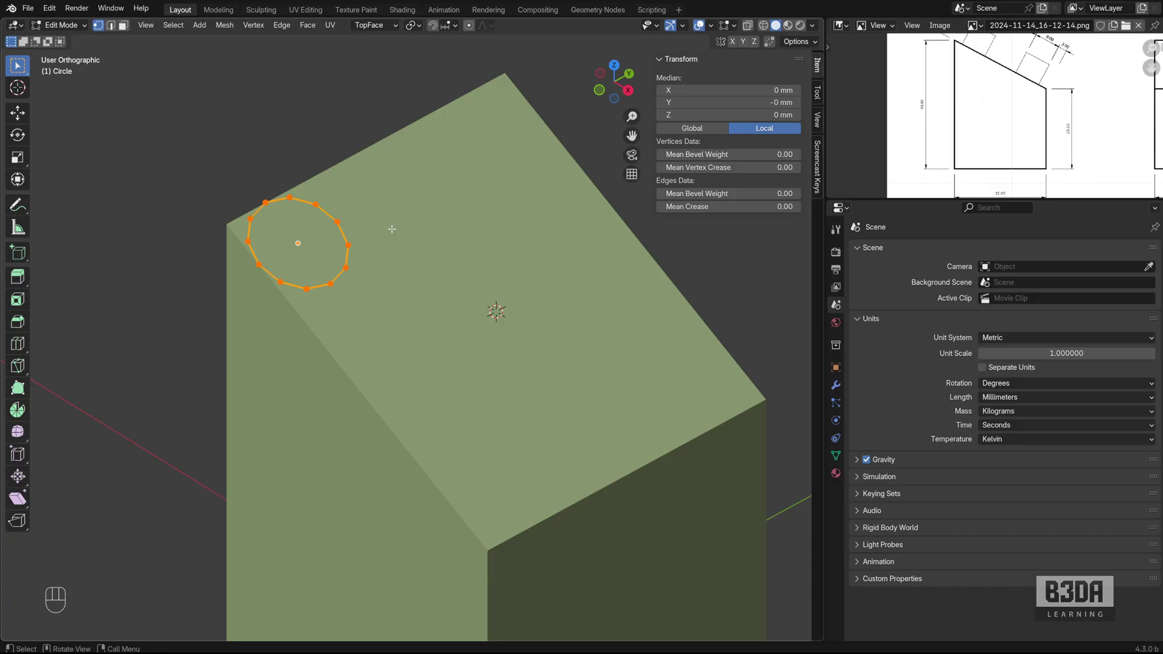
key(f)
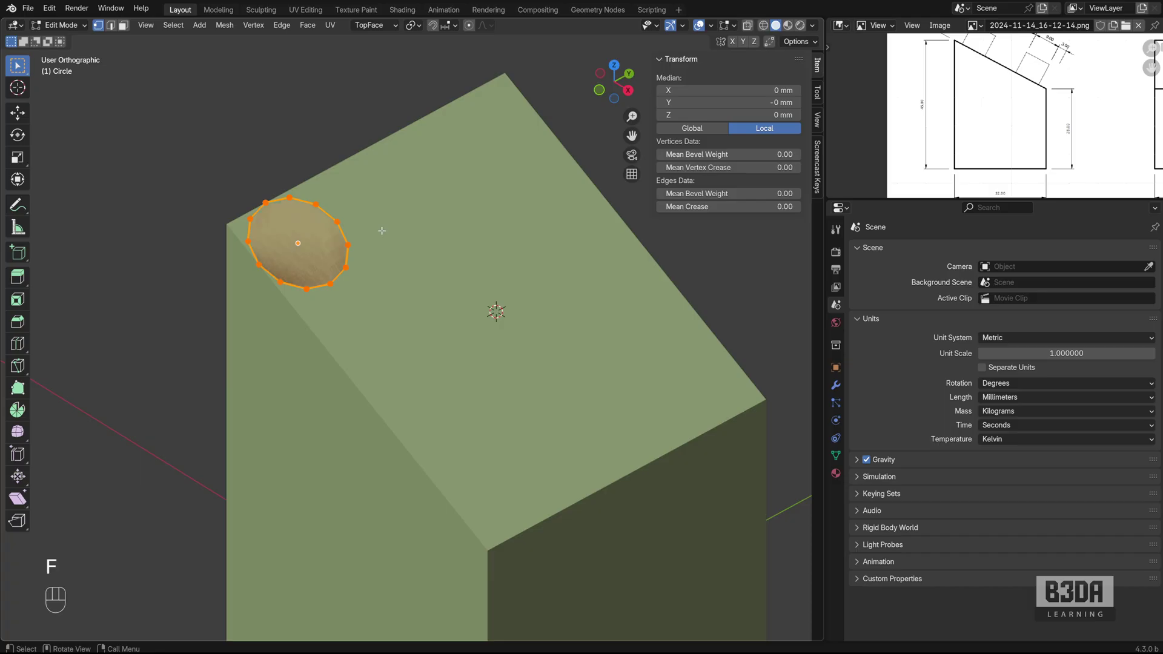
key(e)
key(KP_8)
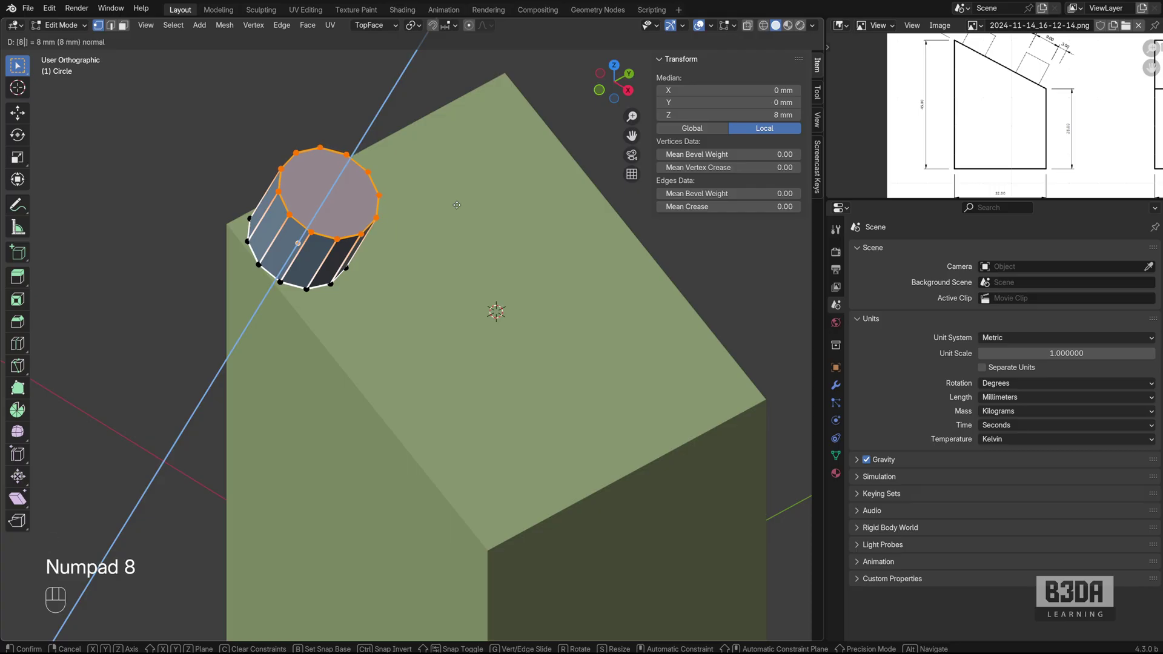
key(KP_Enter)
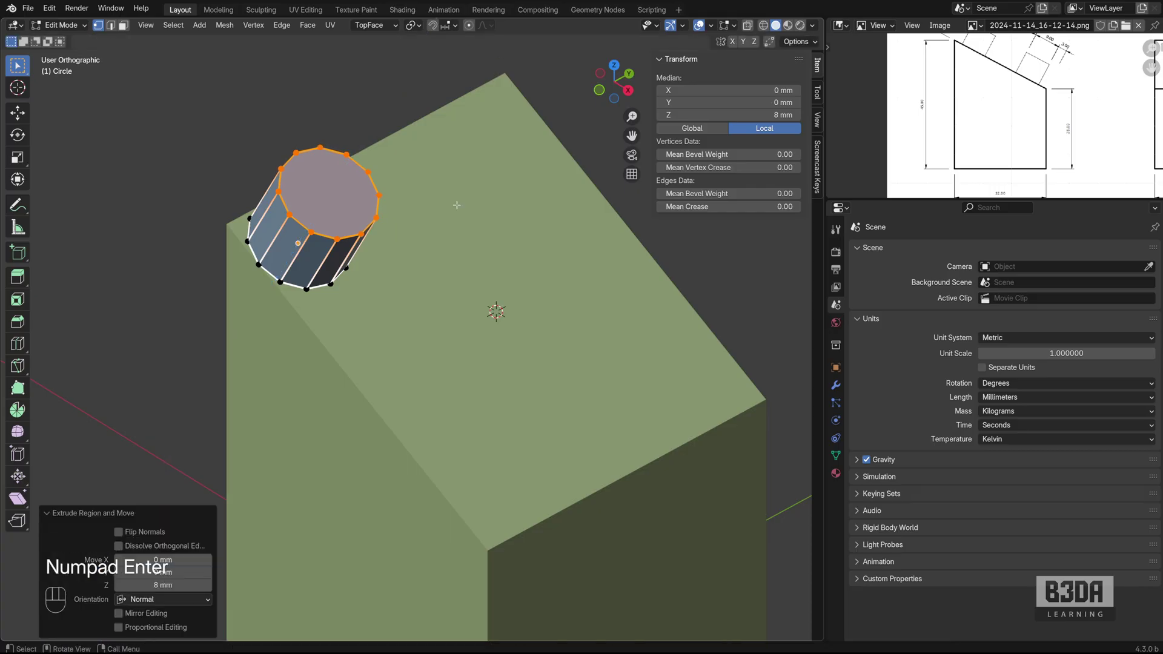
key(Tab)
Offset the selected cylinder 3 mm along the slanted face's Y axis
click(316, 284)
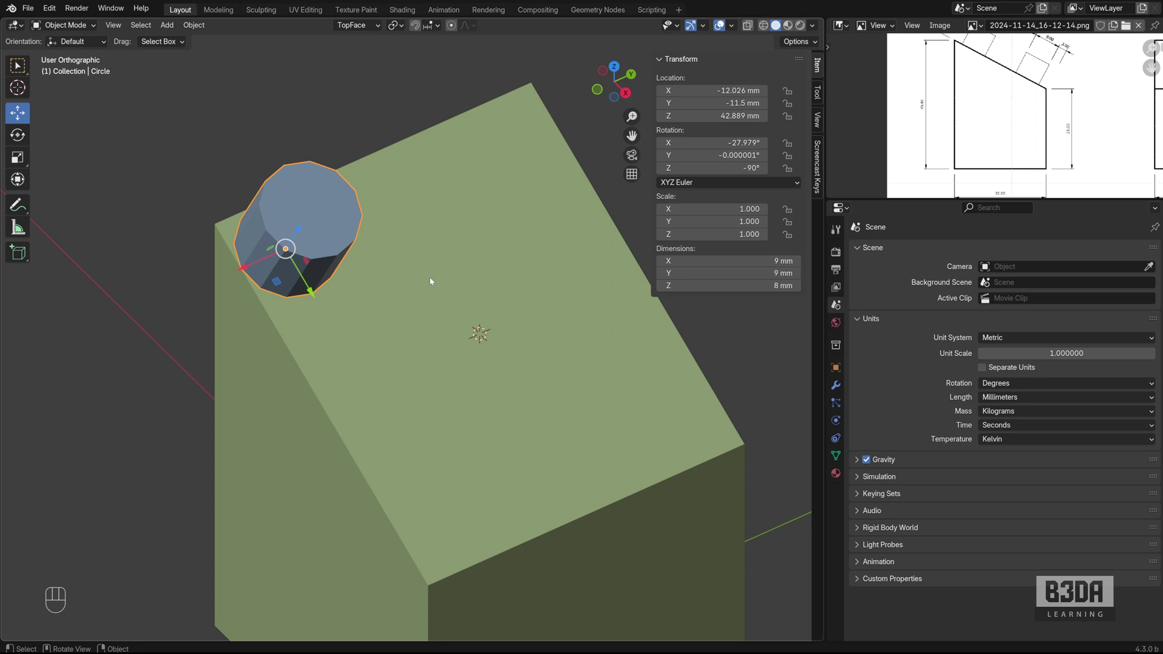
key(g)
key(y)
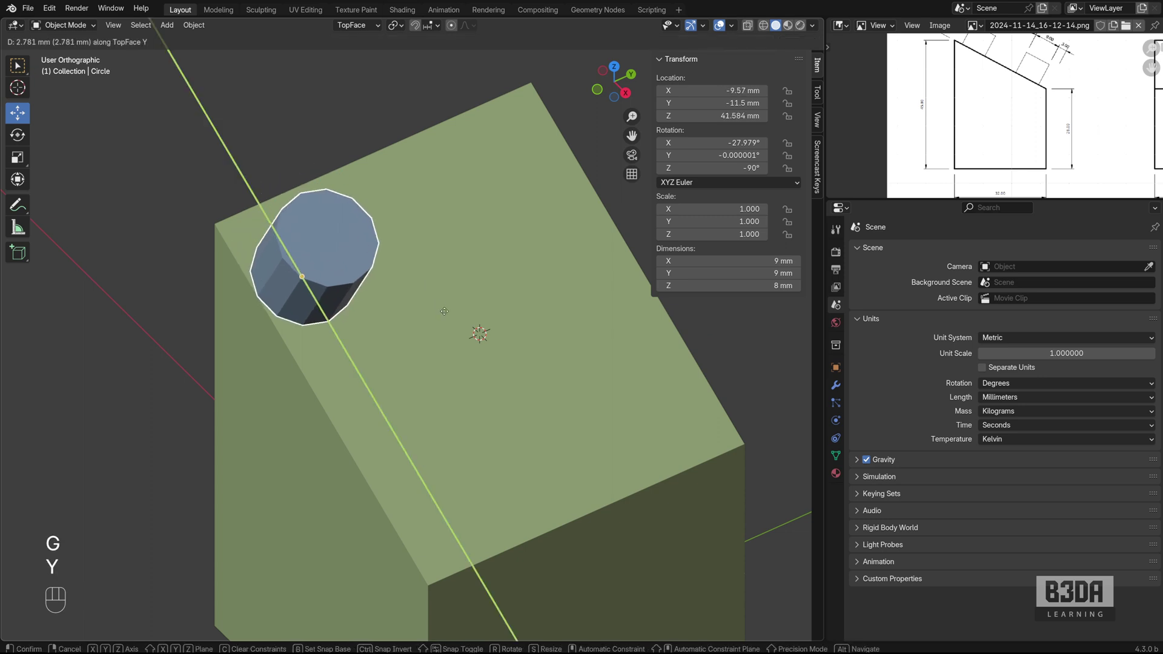
key(KP_3)
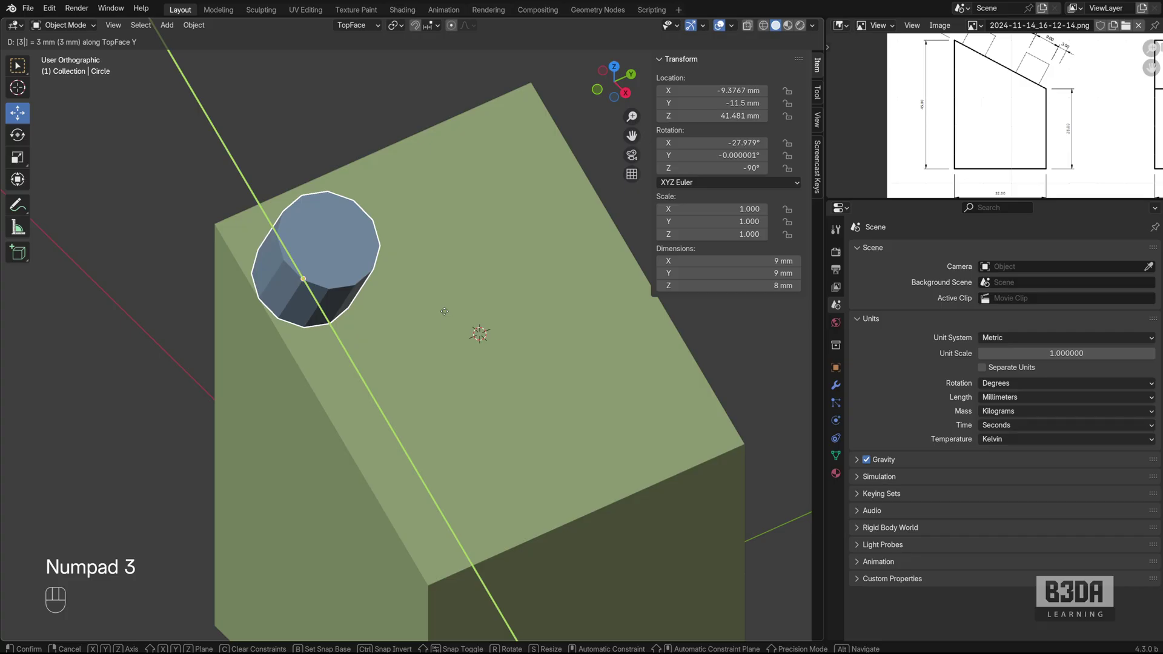
key(KP_Enter)
Offset the cylinder −3 mm along the face's X axis, landing at X −9.38, Y −8.5, Z 41.48 mm
key(g)
key(x)
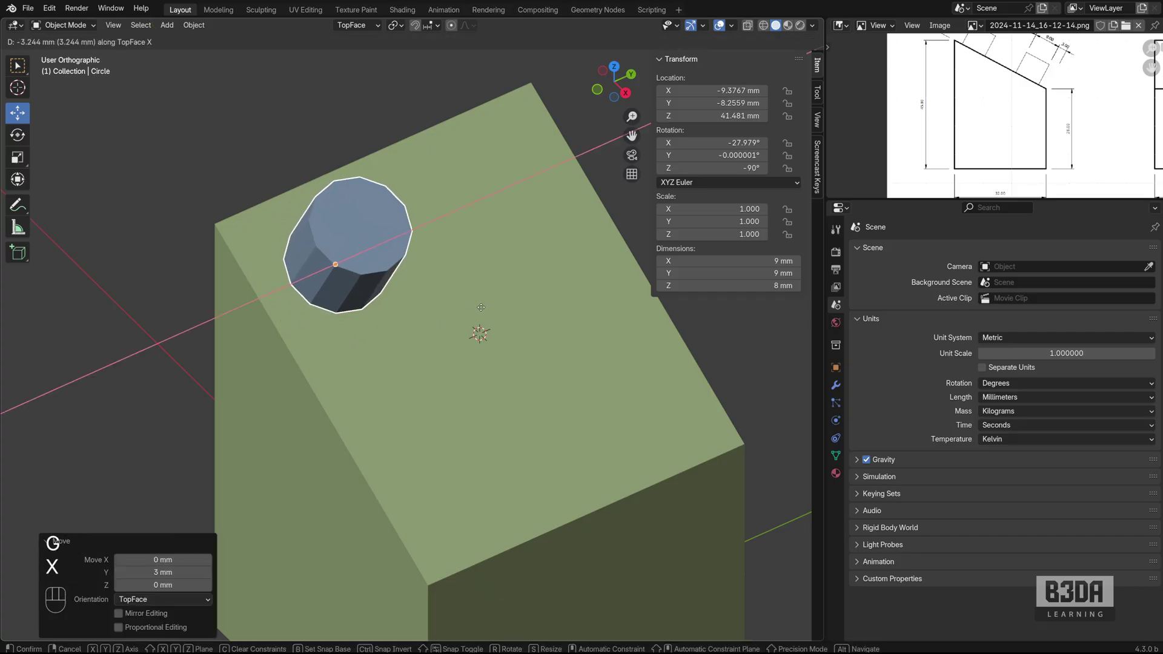
key(KP_Subtract)
key(KP_3)
key(KP_Enter)
click(440, 320)
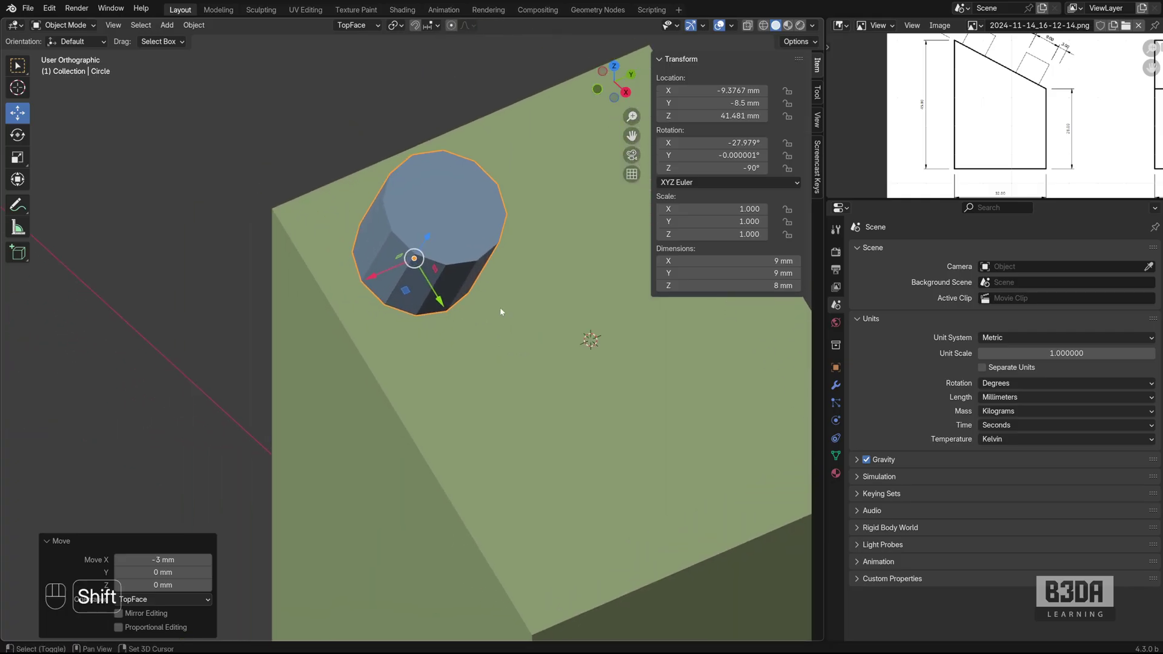
Measure the cylinder's 8 mm height and its 3 mm gaps to both face edges, then clear a ruler
click(23, 225)
click(386, 317)
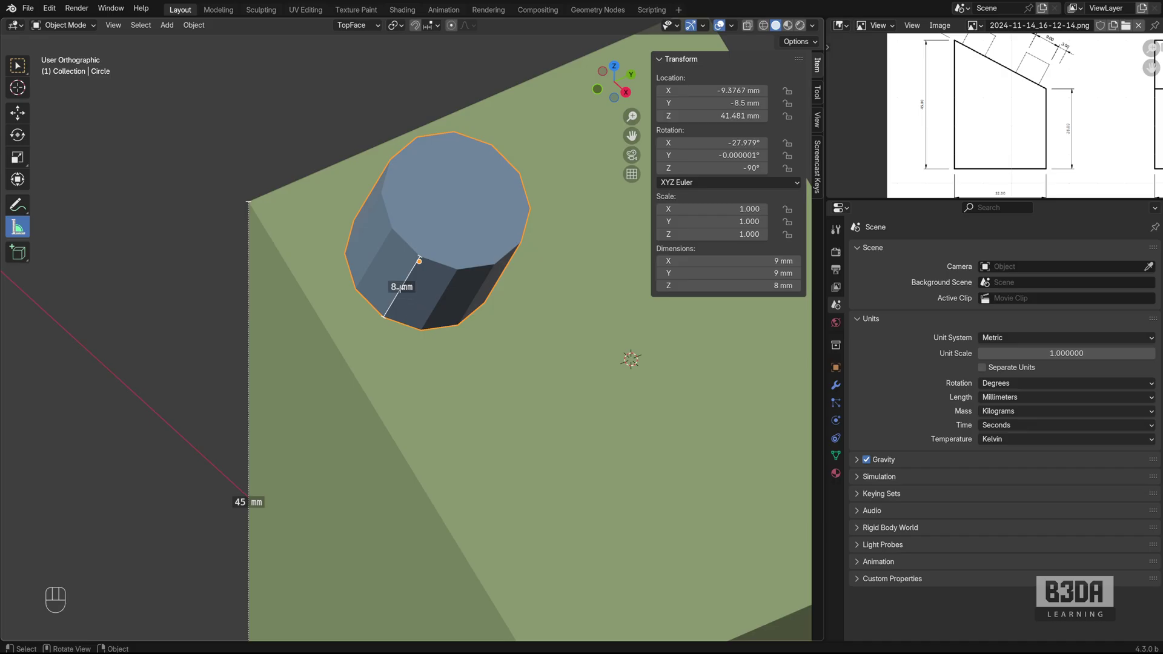
click(358, 291)
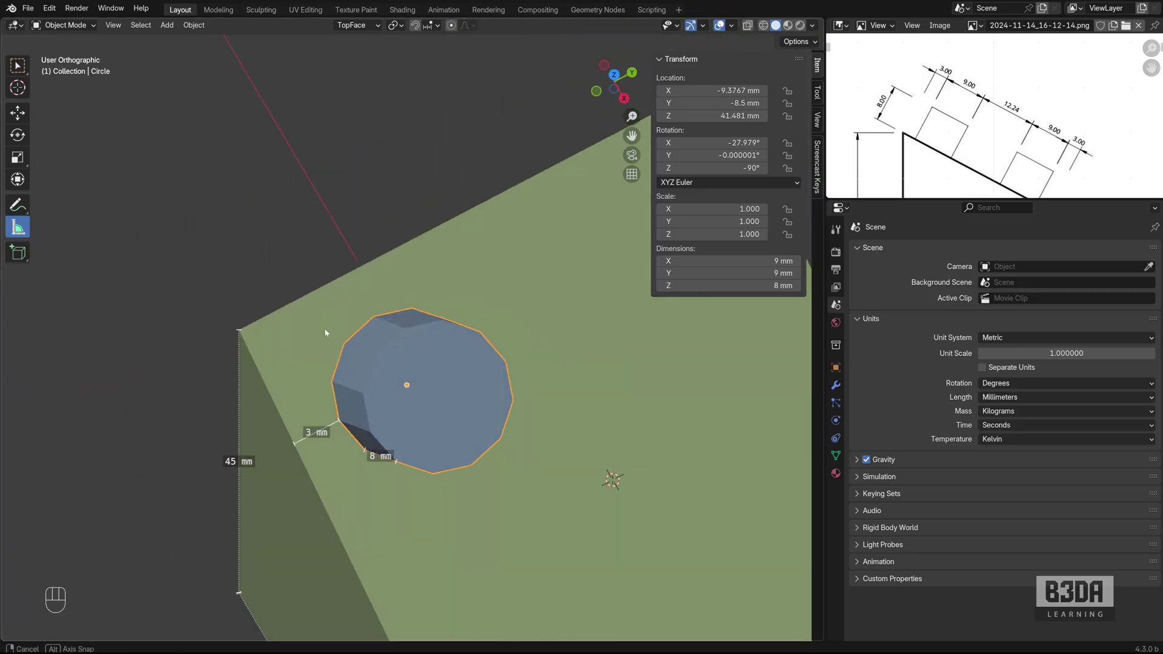
click(356, 306)
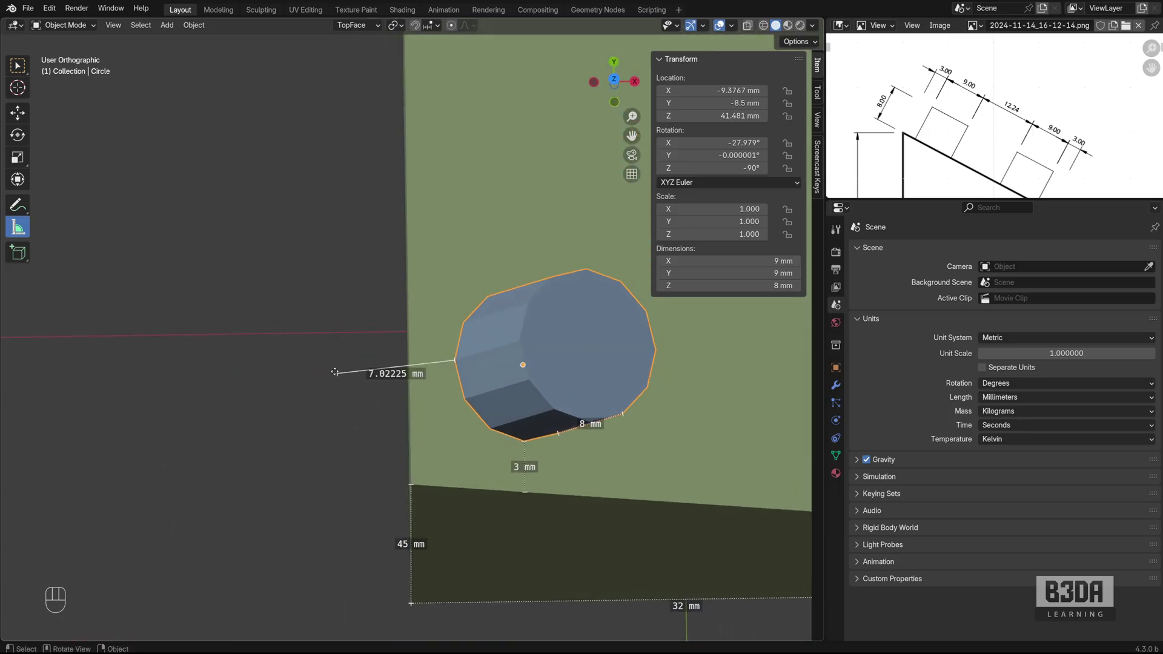
key(Delete)
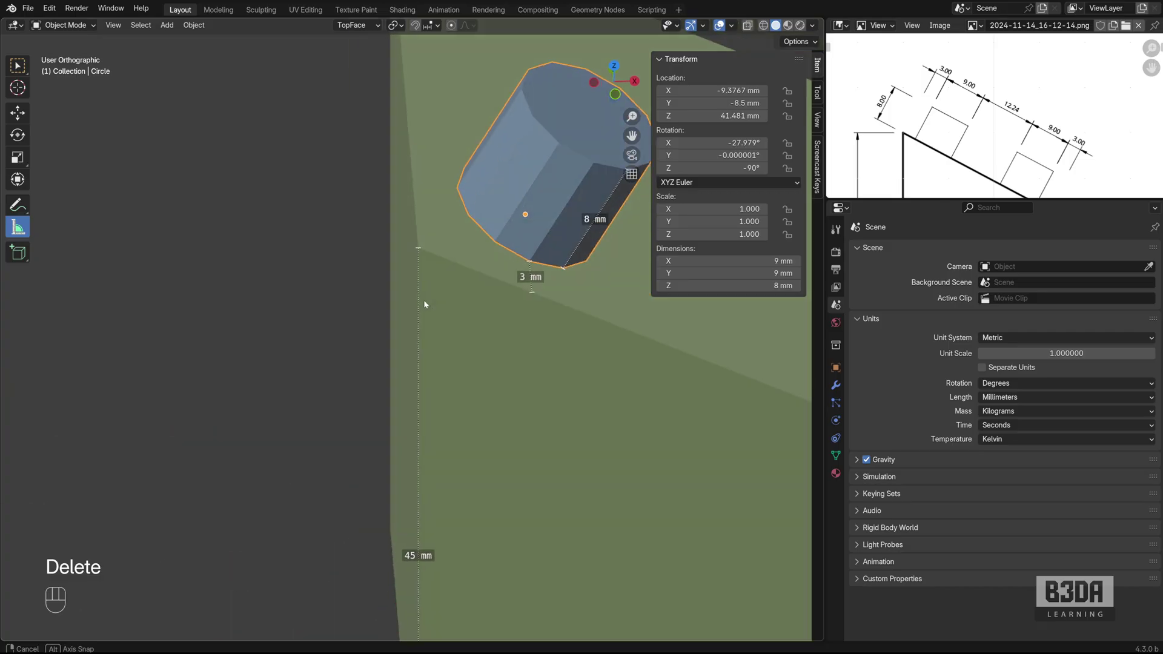
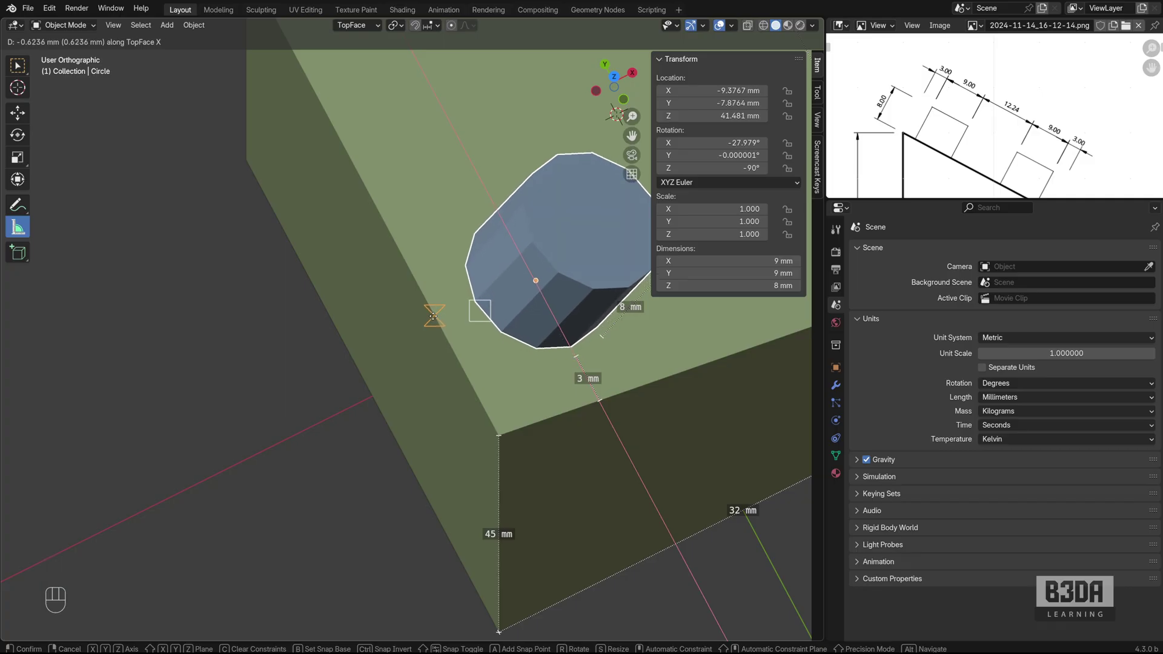
key(y)
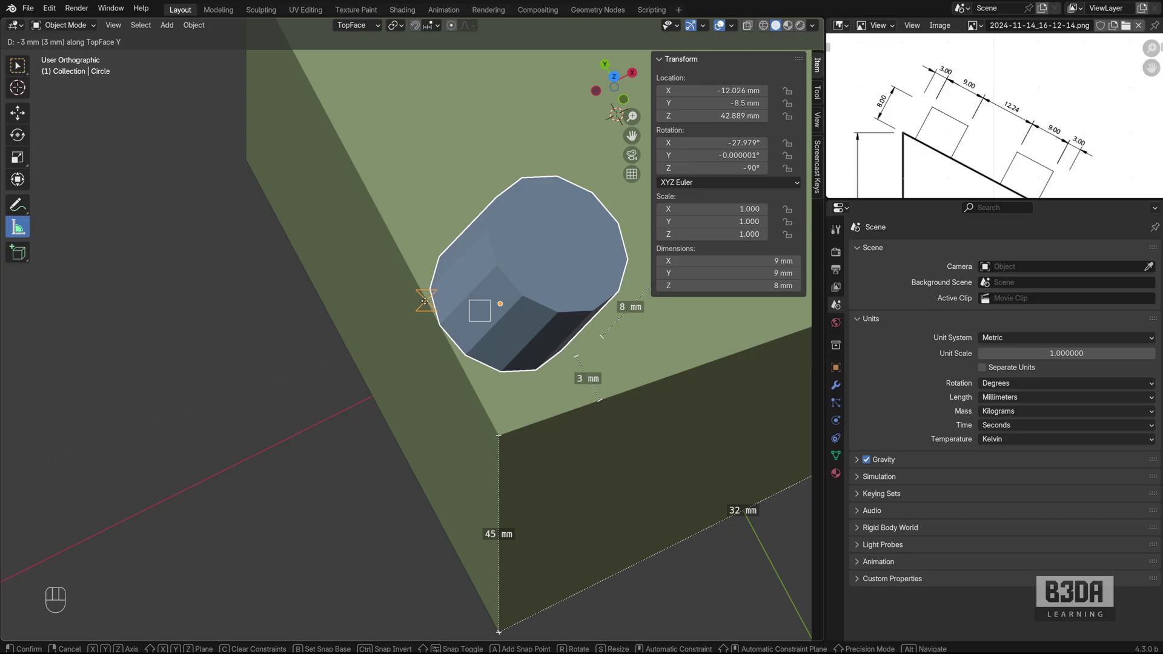
click(503, 435)
key(g)
key(y)
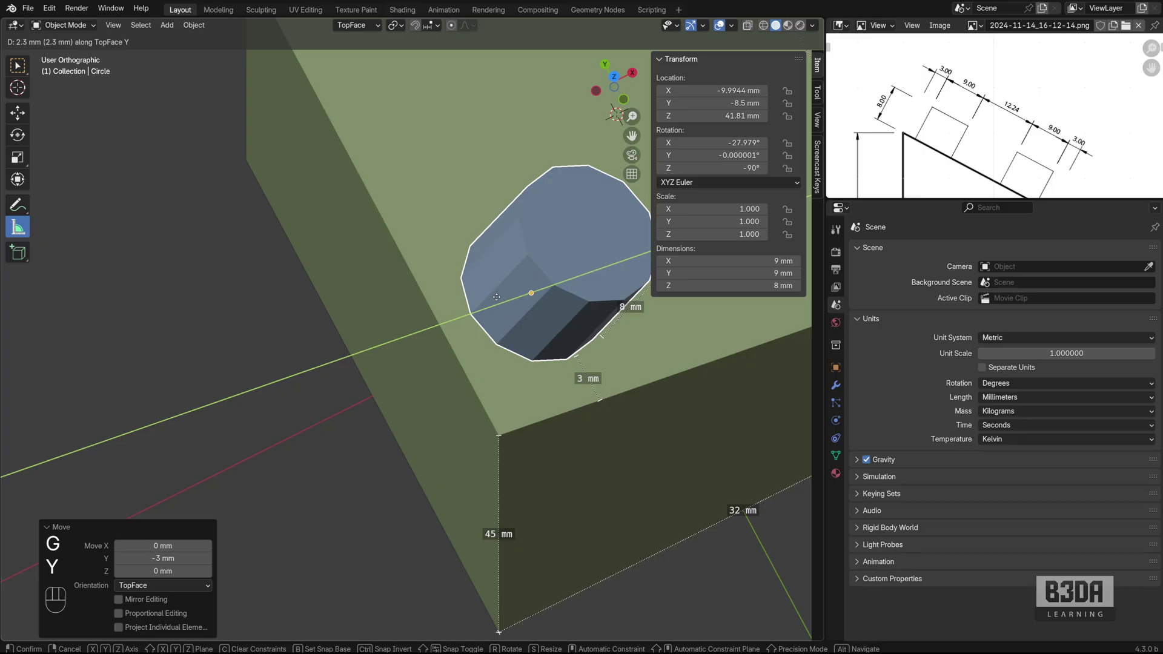
key(KP_3)
key(KP_Enter)
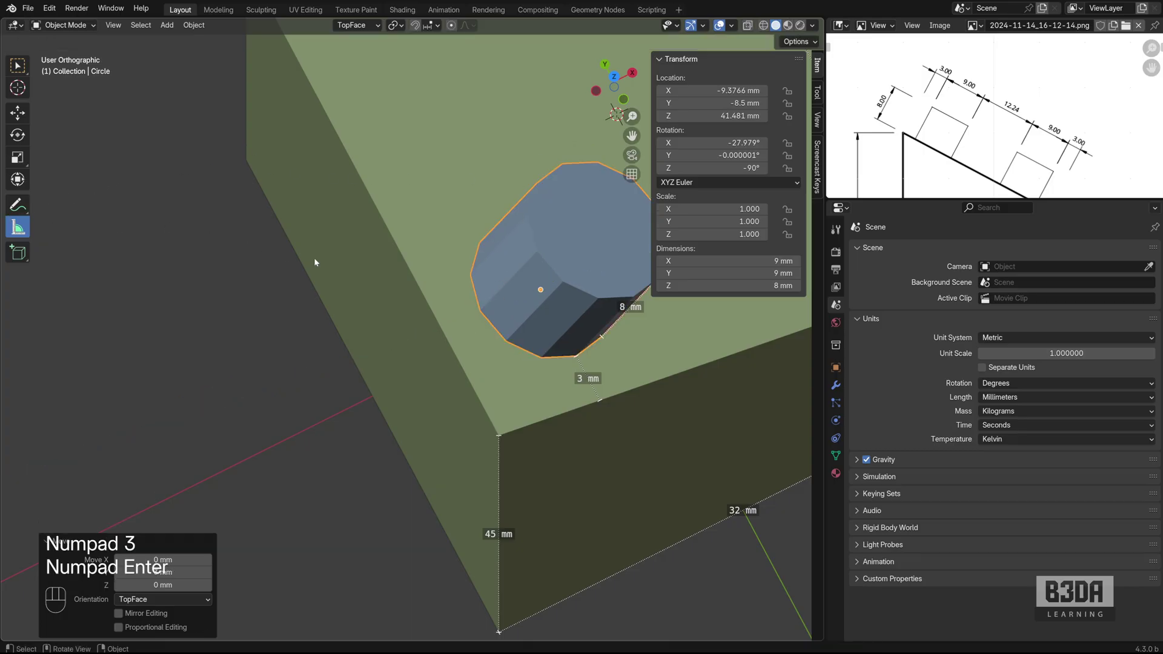
Set the cylinder's origin to the 3D cursor at the face centre, giving location X 0, Y 0, Z 36.5 mm
drag(481, 313, 469, 317)
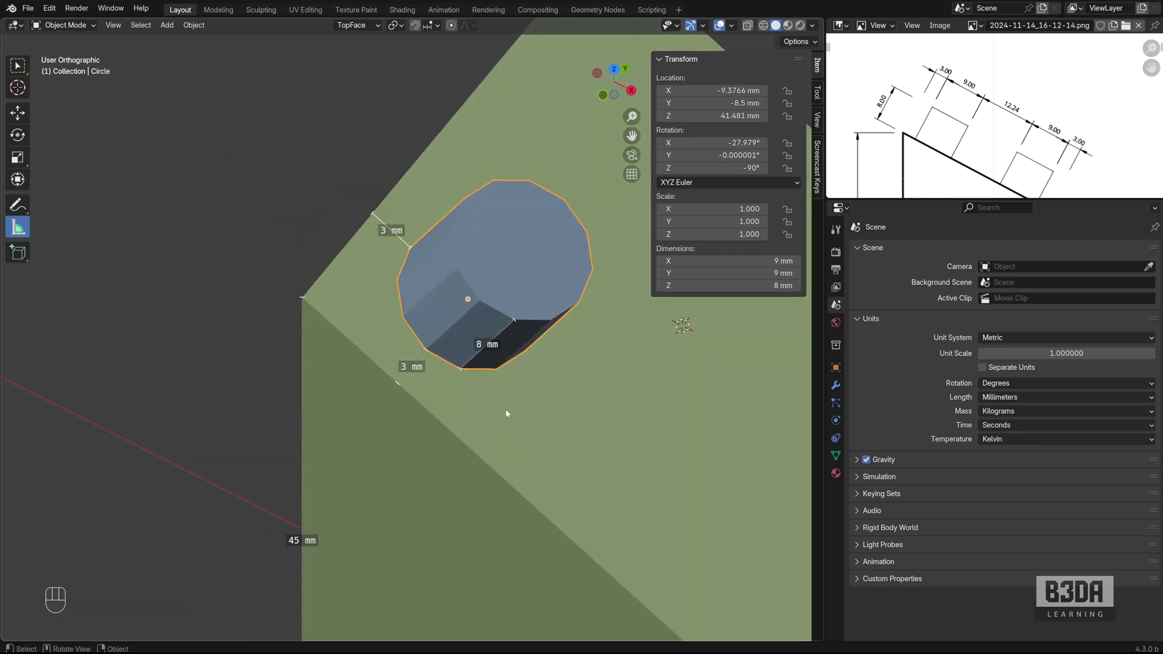
click(557, 418)
drag(554, 379, 416, 341)
middle_click(536, 408)
middle_click(515, 407)
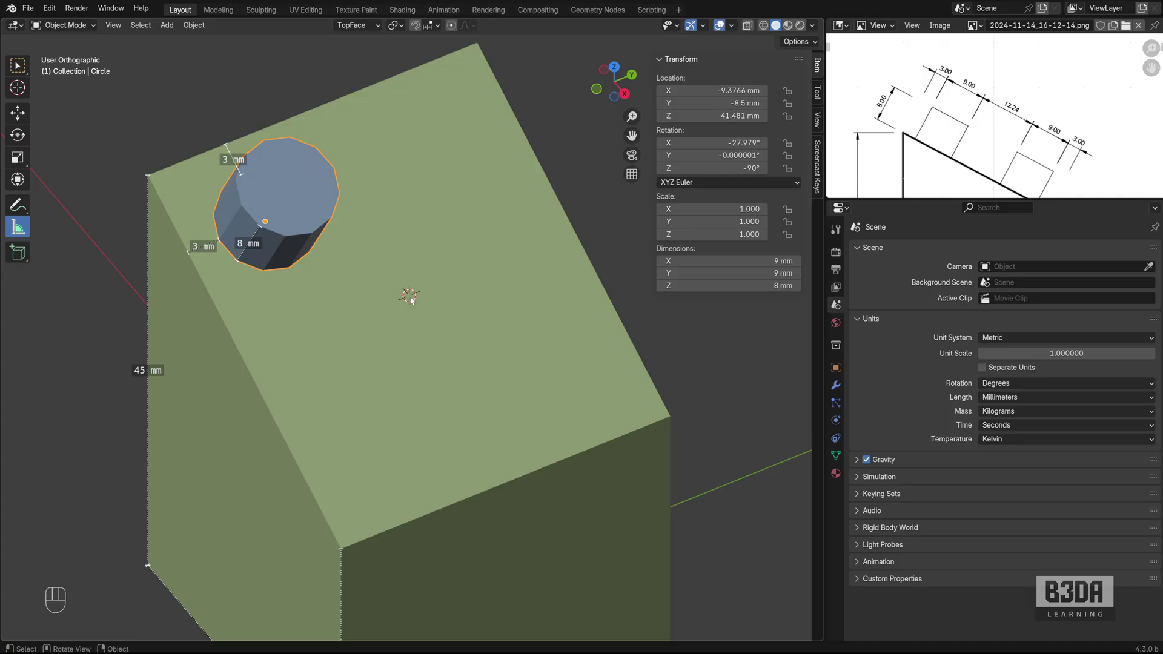
drag(200, 28, 380, 80)
click(379, 81)
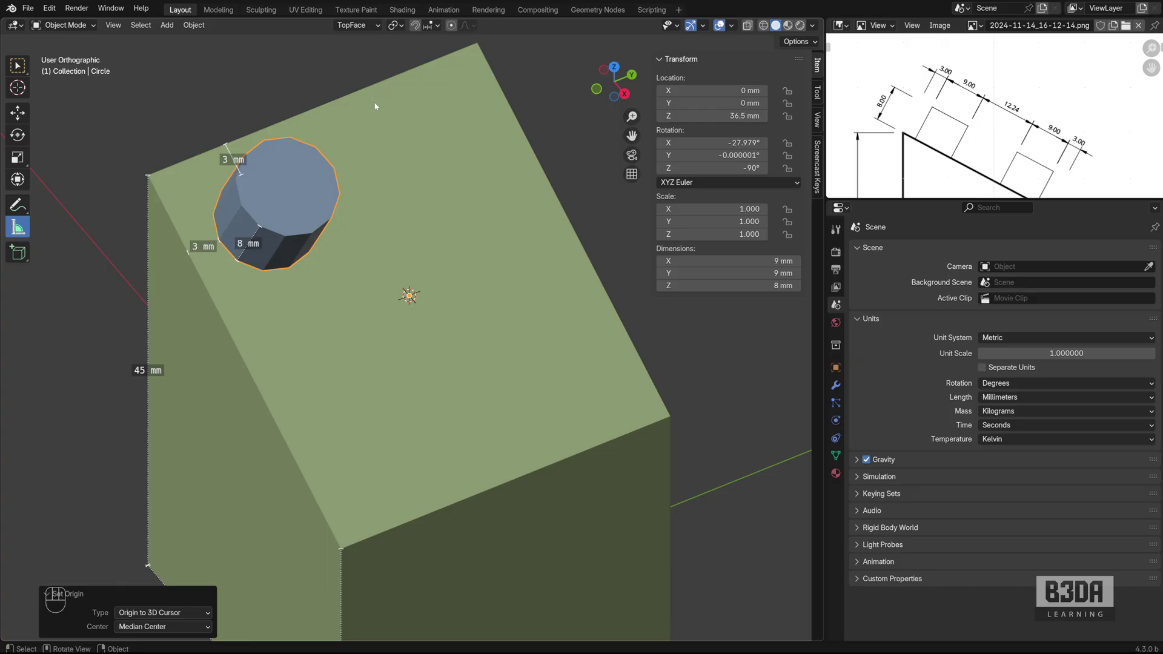
Duplicate the cylinder in place and mirror the copy across the face's X direction
key(shift+d)
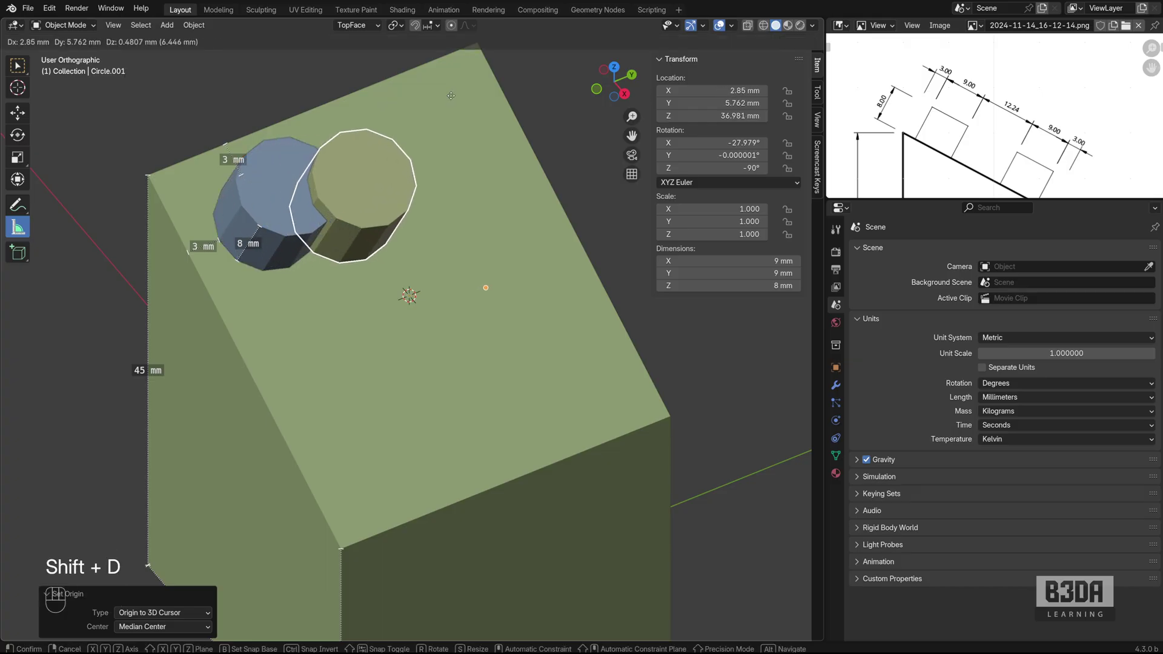
key(Escape)
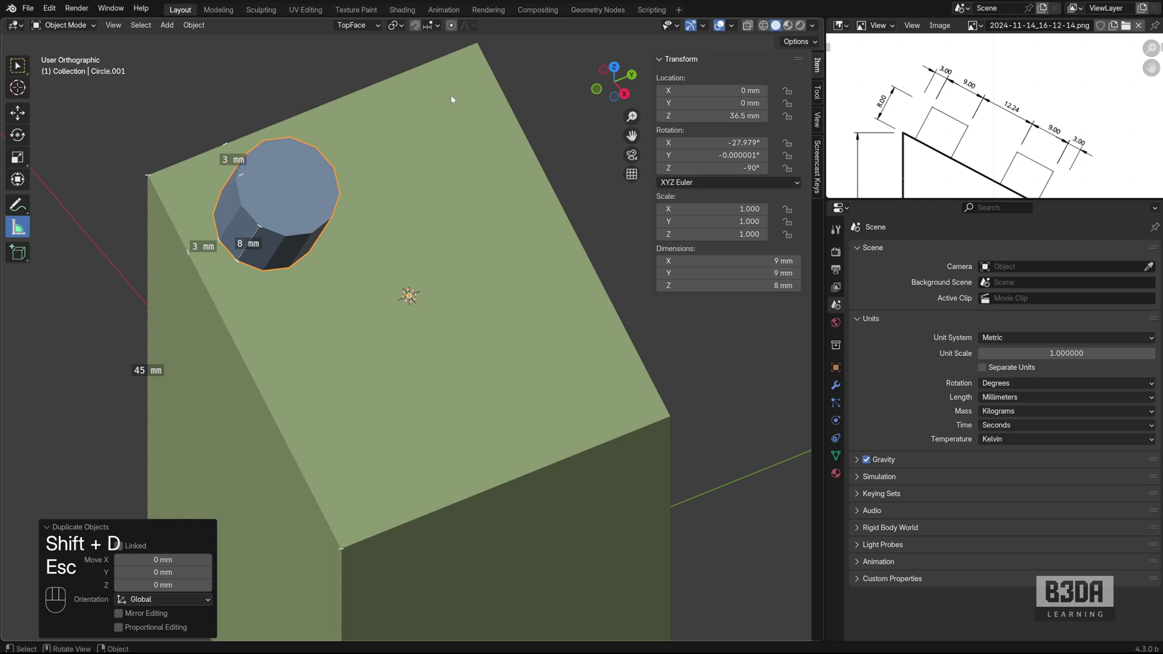
key(ctrl+m)
key(x)
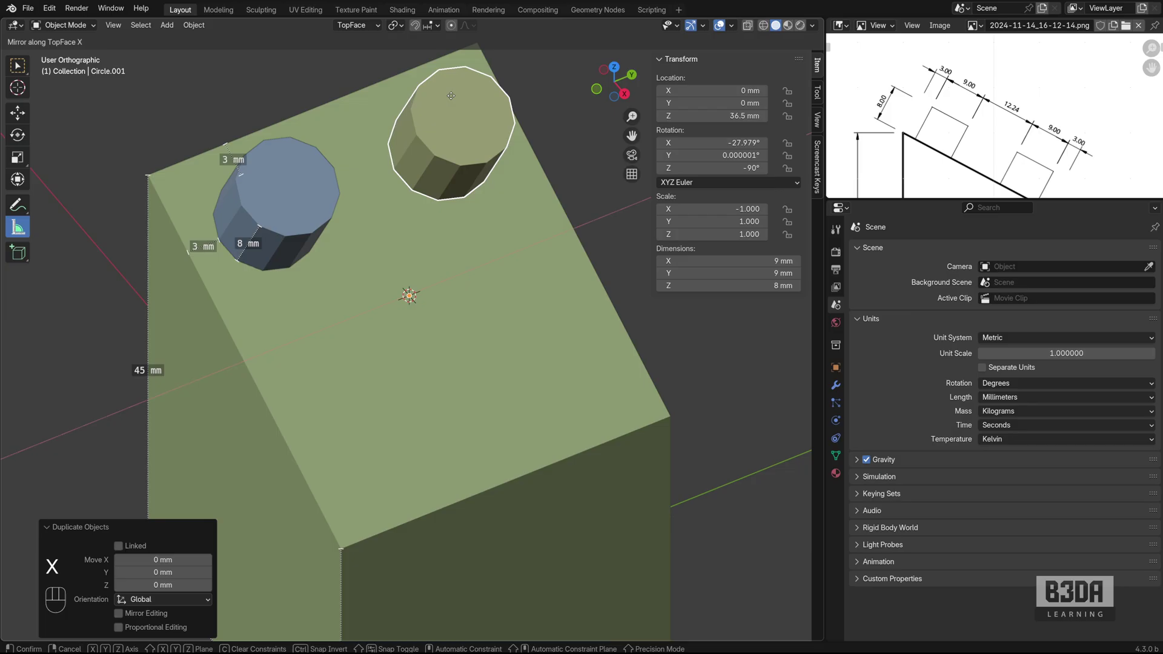
key(Return)
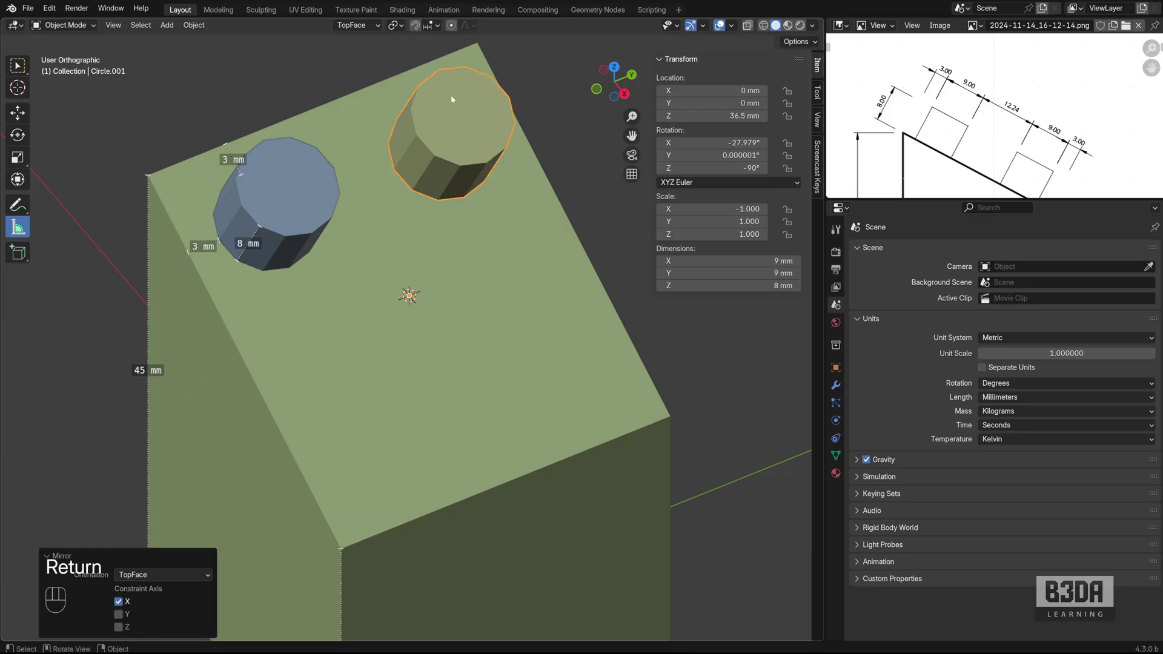
Duplicate both cylinders in place and mirror the pair across the Y direction for four corner cylinders
click(331, 170)
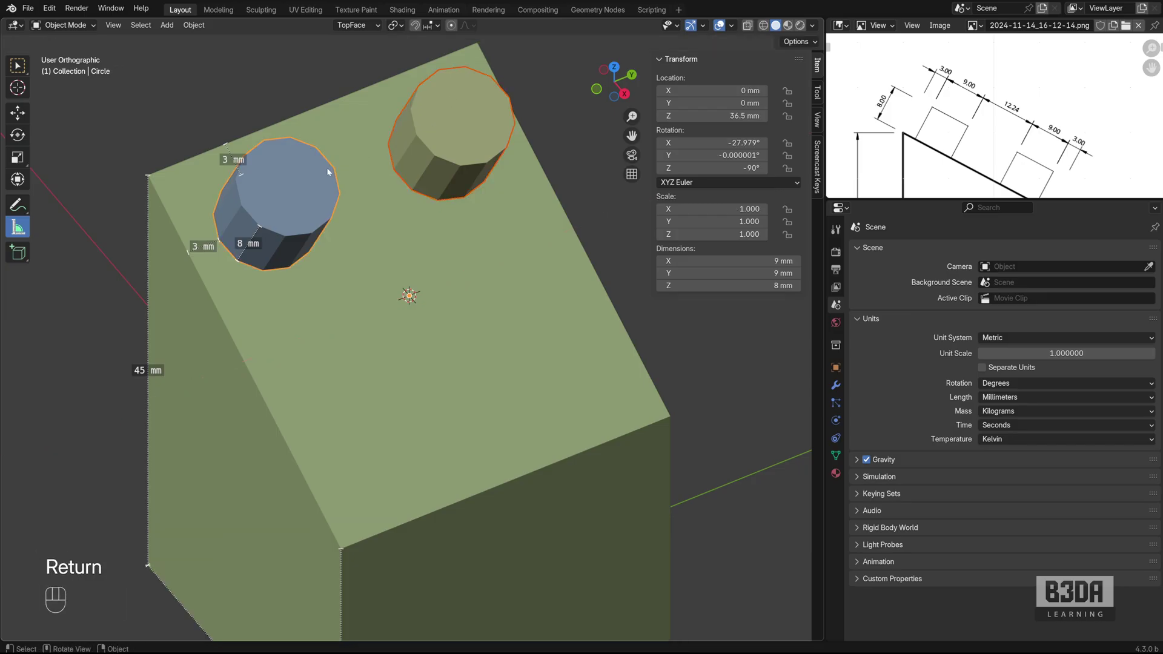
key(shift+d)
key(Escape)
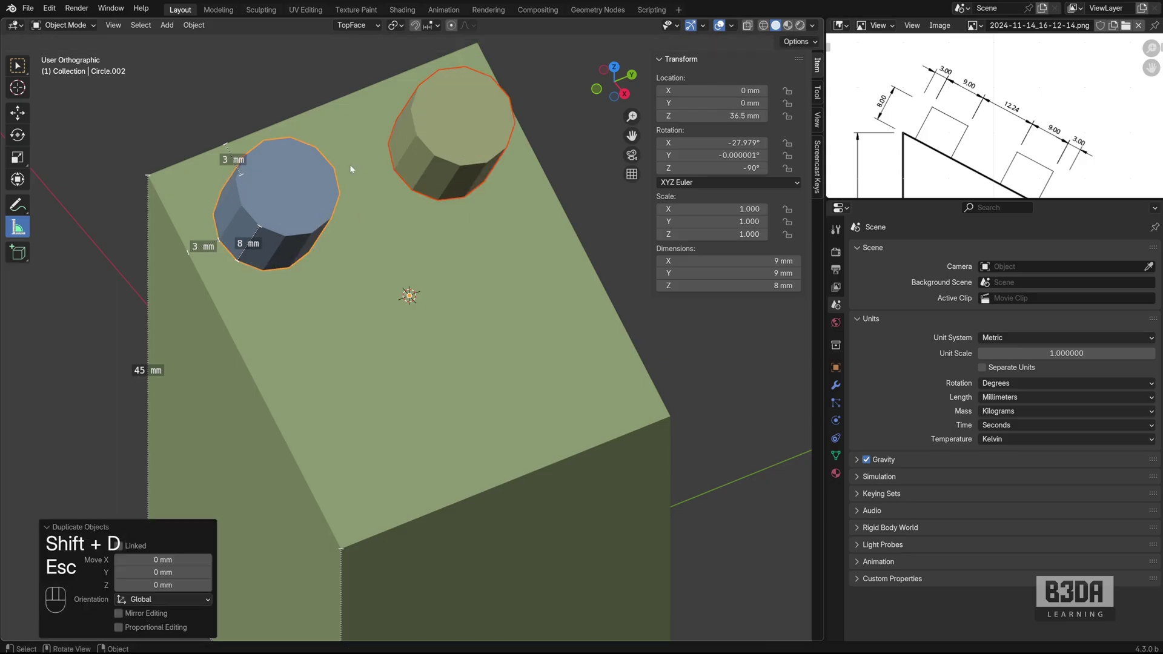
key(ctrl+m)
key(y)
Confirm the mirror and measure 3 mm gaps from the green and pink cylinders to the face edges
key(Return)
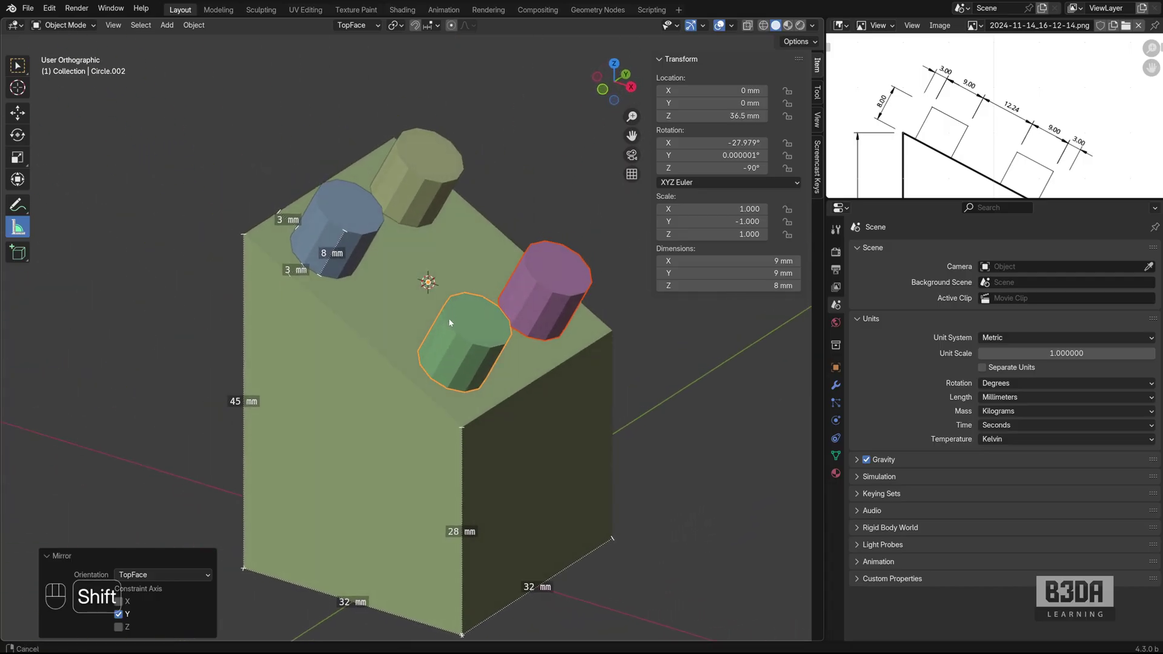
click(502, 320)
middle_click(444, 294)
click(441, 320)
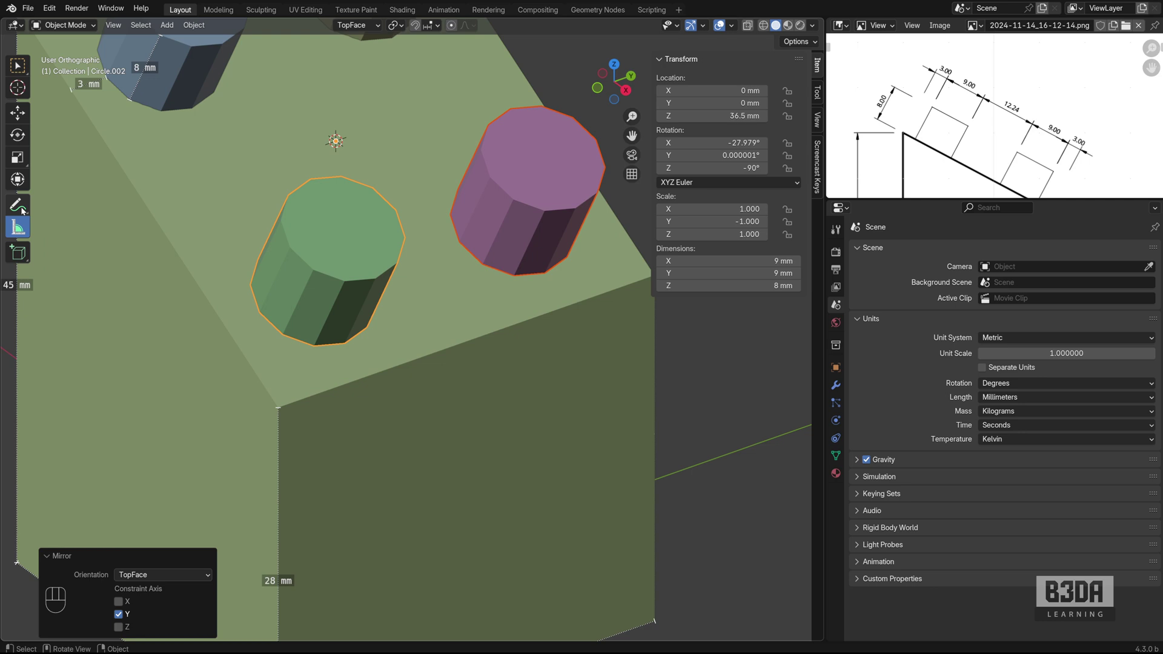
click(351, 344)
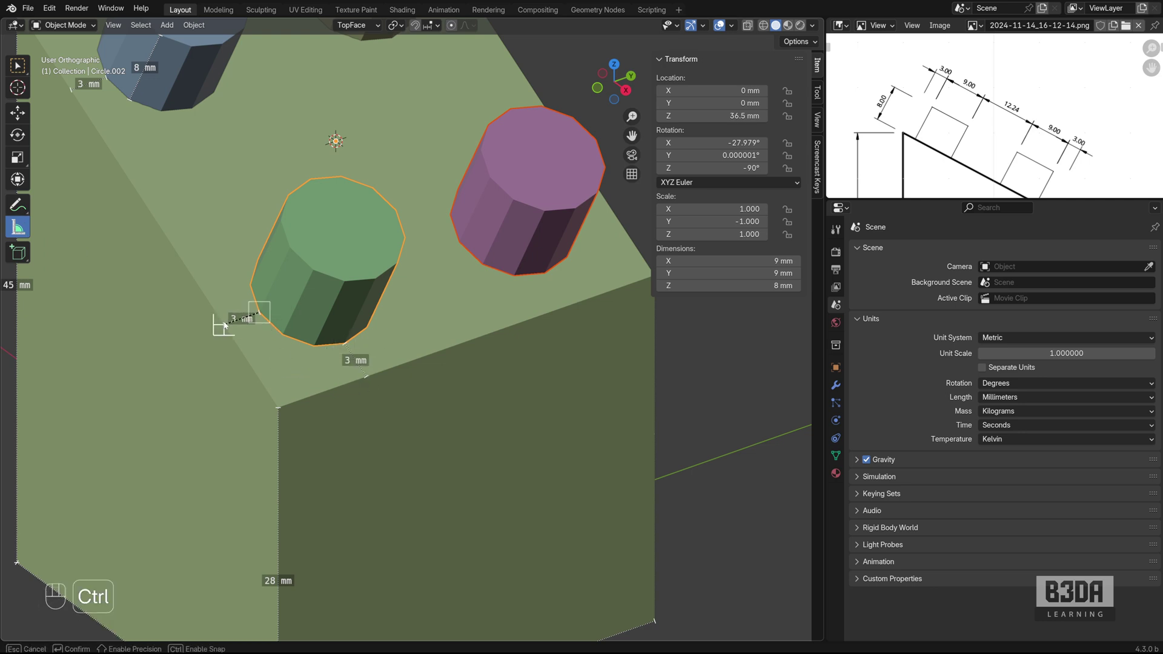
click(521, 304)
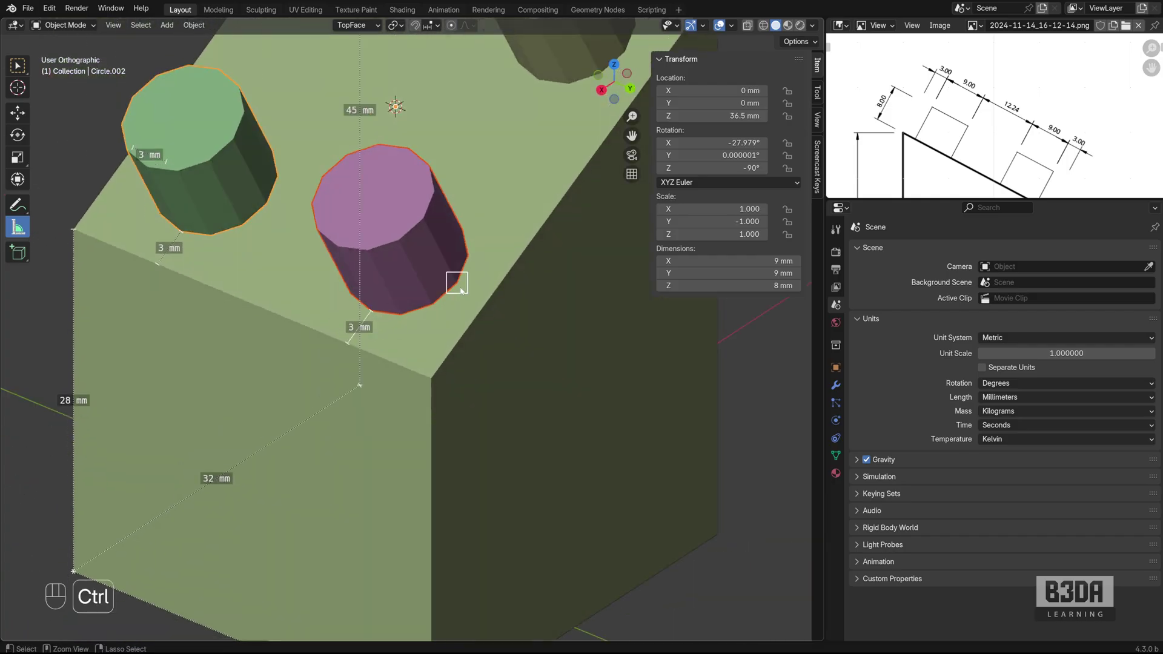
click(462, 285)
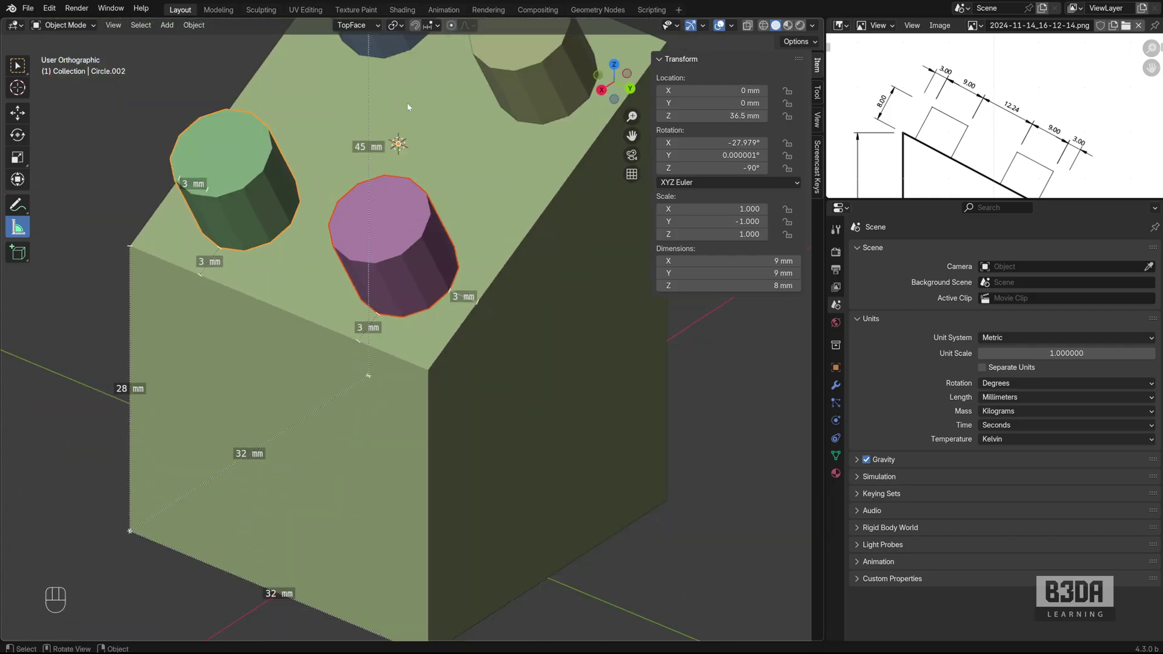
Orbit over the slanted face and add rulers confirming the remaining cylinders sit 3 mm from the edges
drag(376, 25, 442, 283)
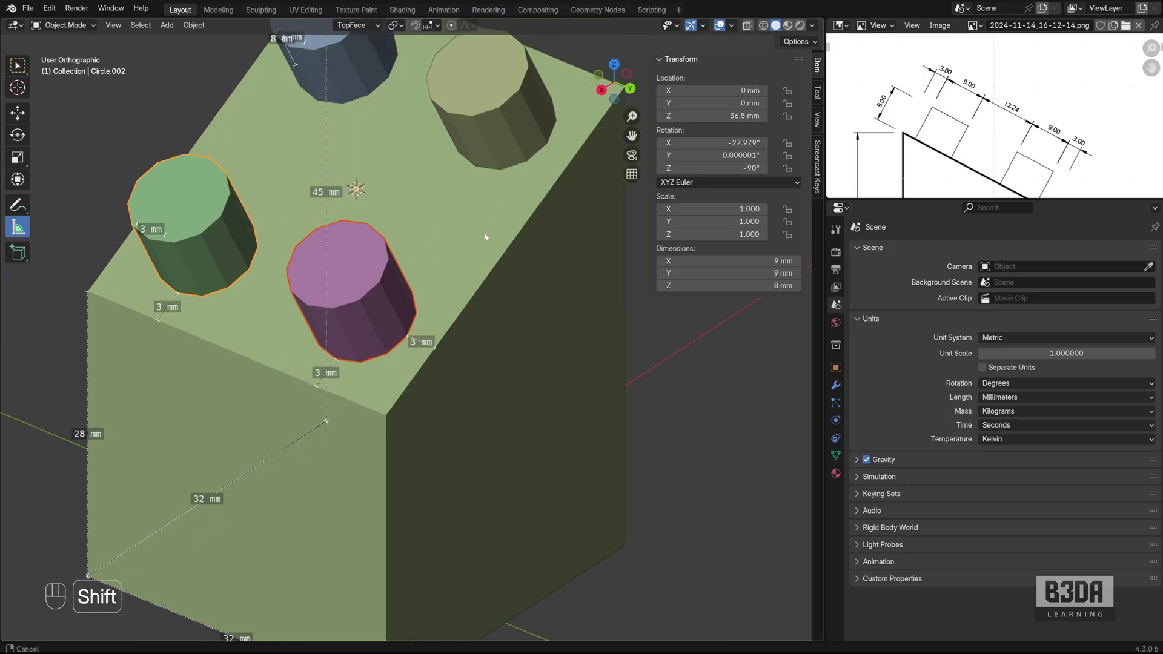
click(483, 214)
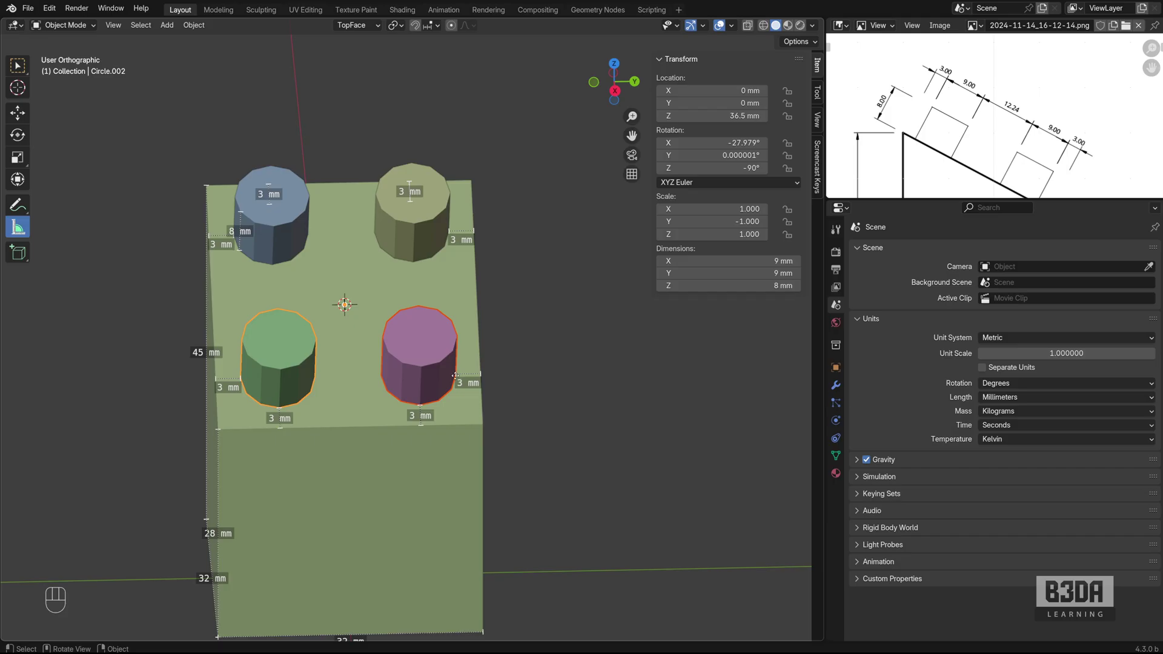
click(354, 407)
drag(357, 407, 412, 421)
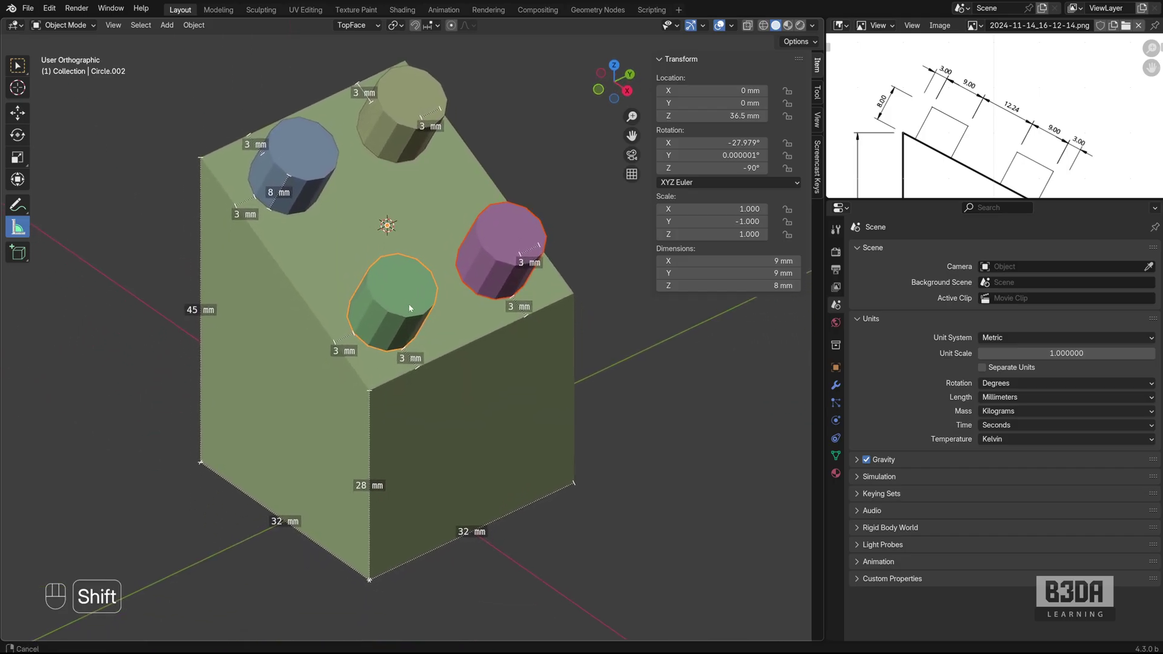
click(429, 301)
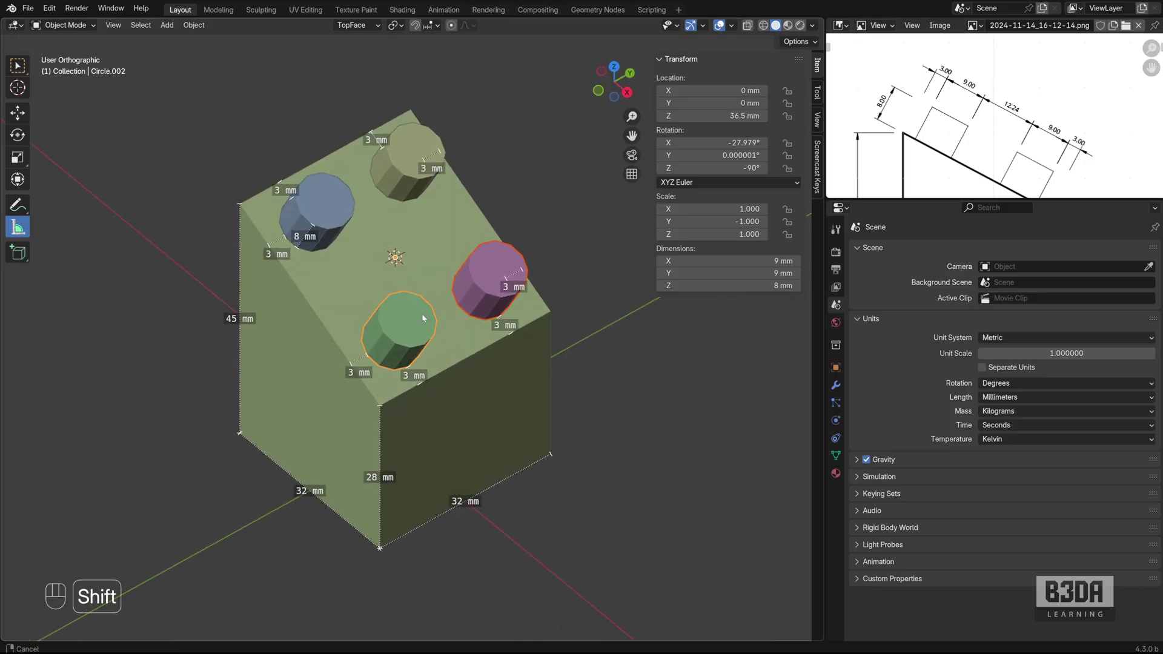